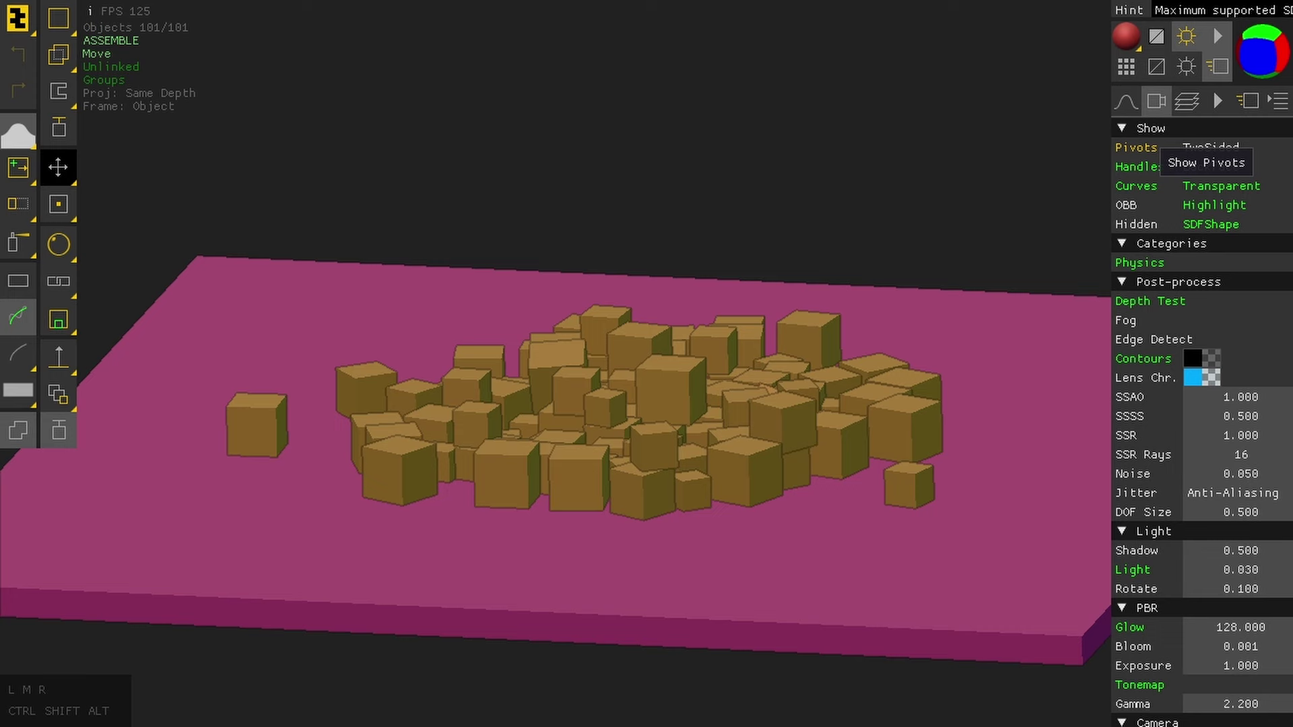
Step: Turn on Pivots in Show and move the view in close to the box pile
{"action": "left_click", "coordinate": [1140, 154]}
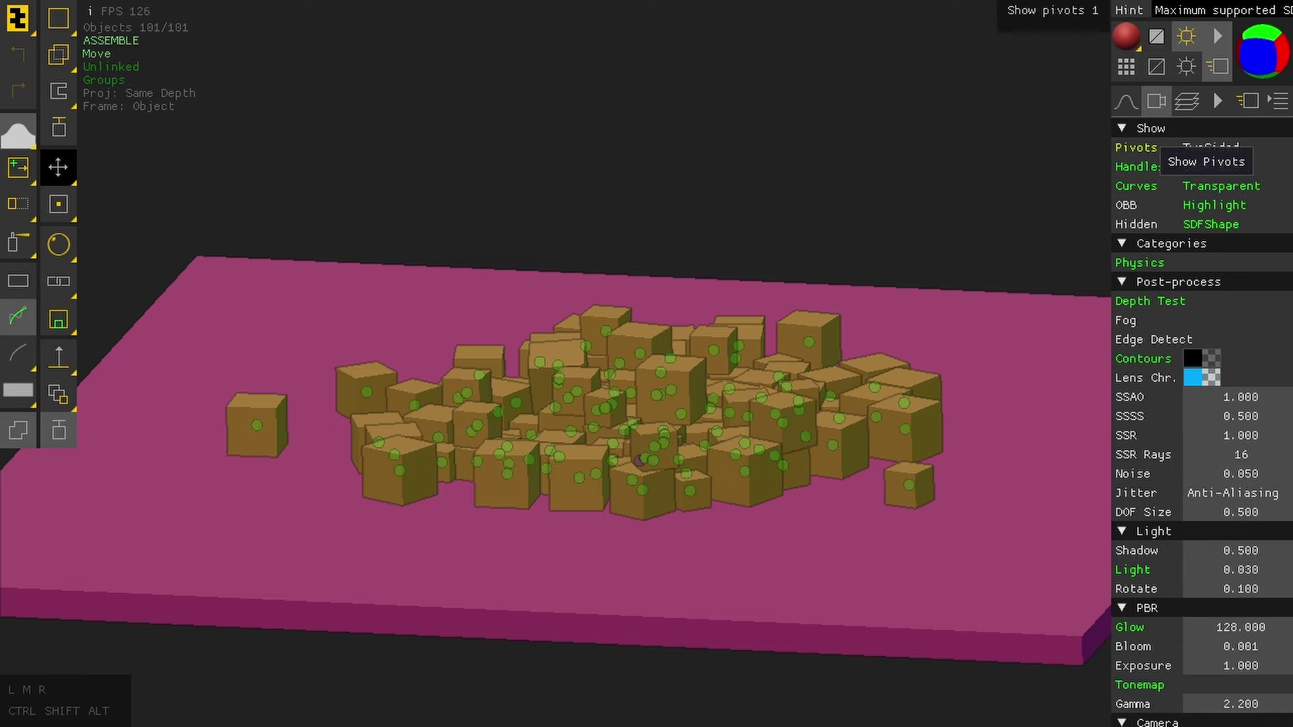
{"action": "left_click_drag", "start_coordinate": [896, 175], "coordinate": [909, 172]}
{"action": "scroll", "scroll_direction": "down", "scroll_amount": 3}
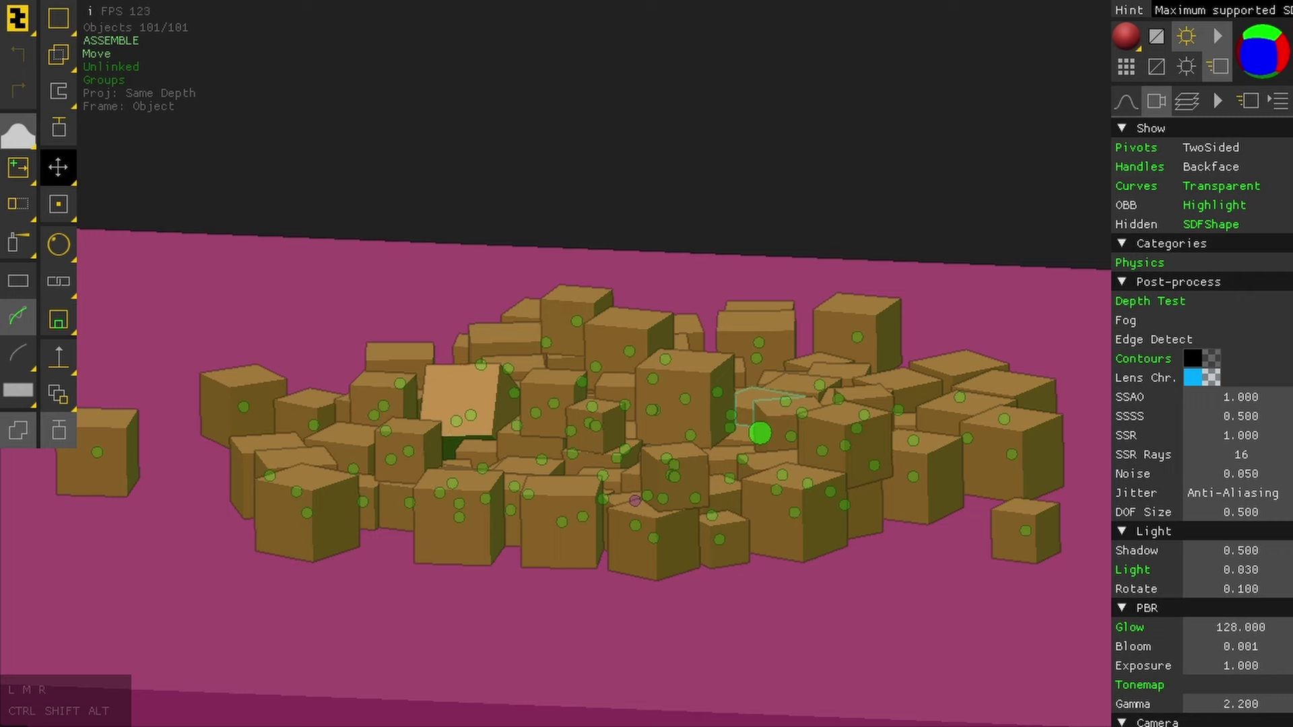
{"action": "left_click_drag", "start_coordinate": [767, 339], "coordinate": [744, 276]}
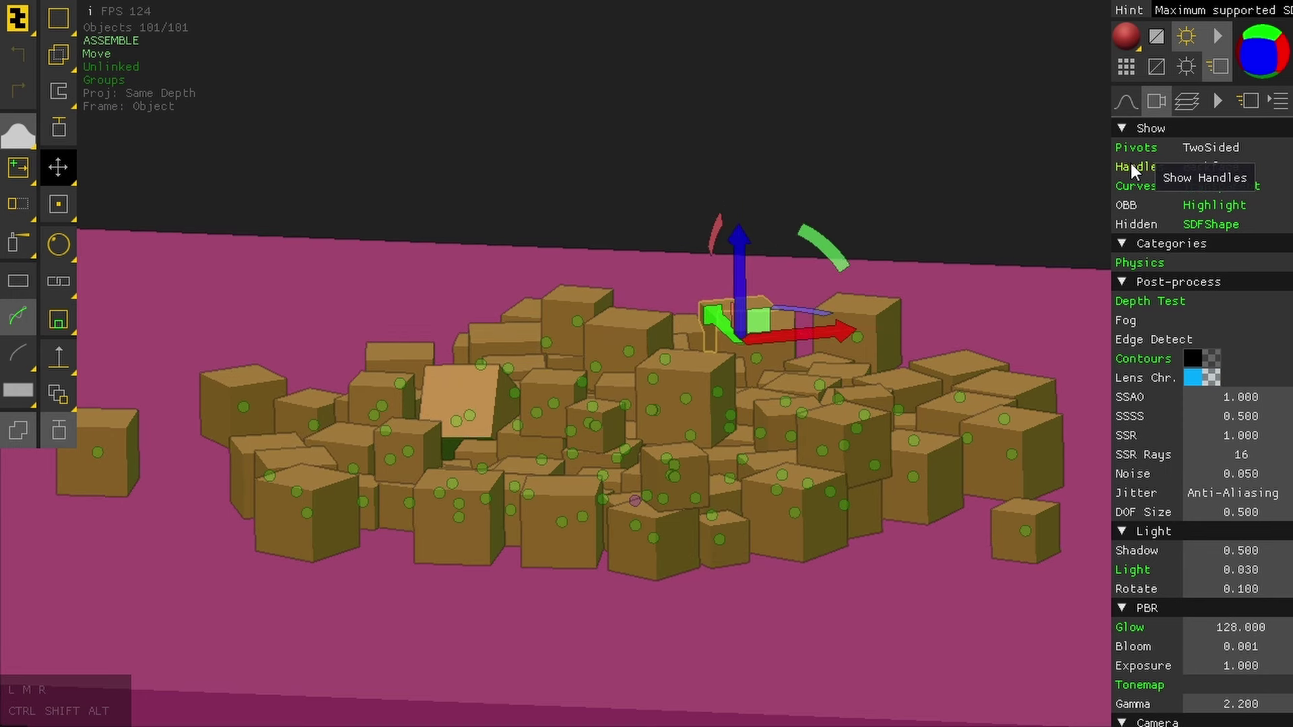
Step: Toggle the transform handles off and on, then pull the view back to show the slab
{"action": "left_click", "coordinate": [1141, 176]}
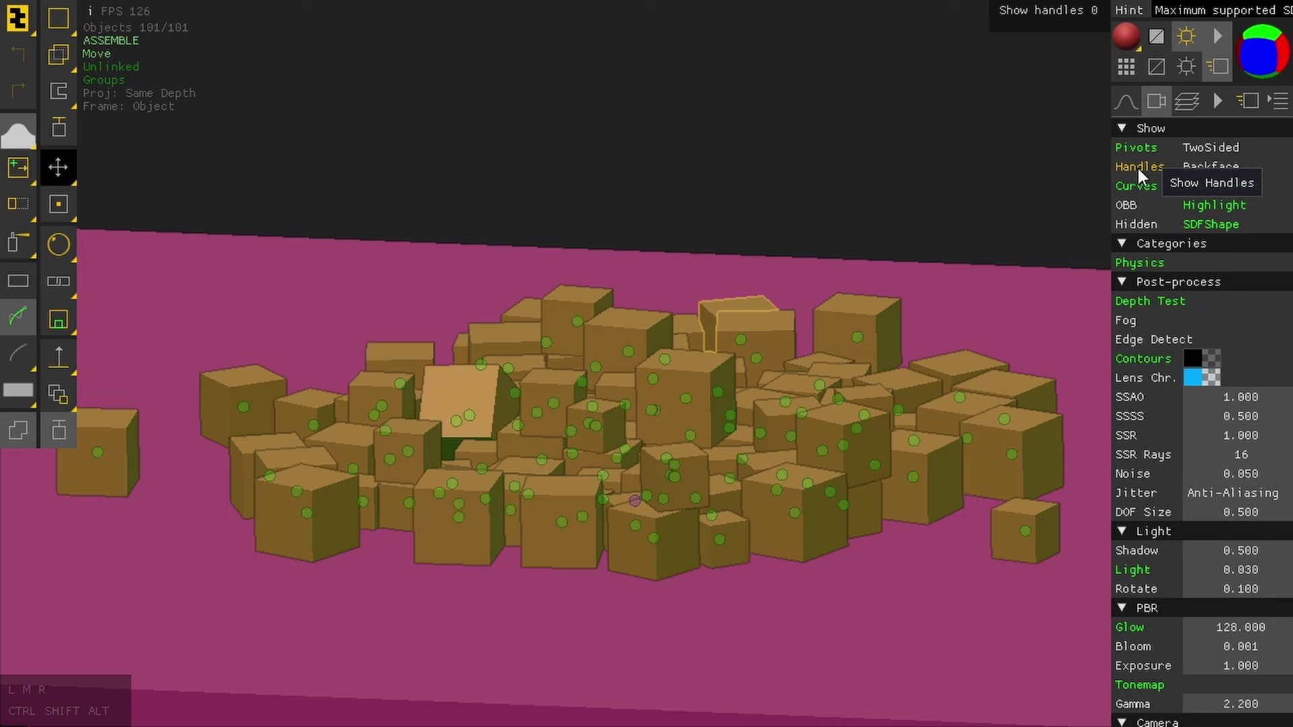
{"action": "left_click", "coordinate": [1142, 175]}
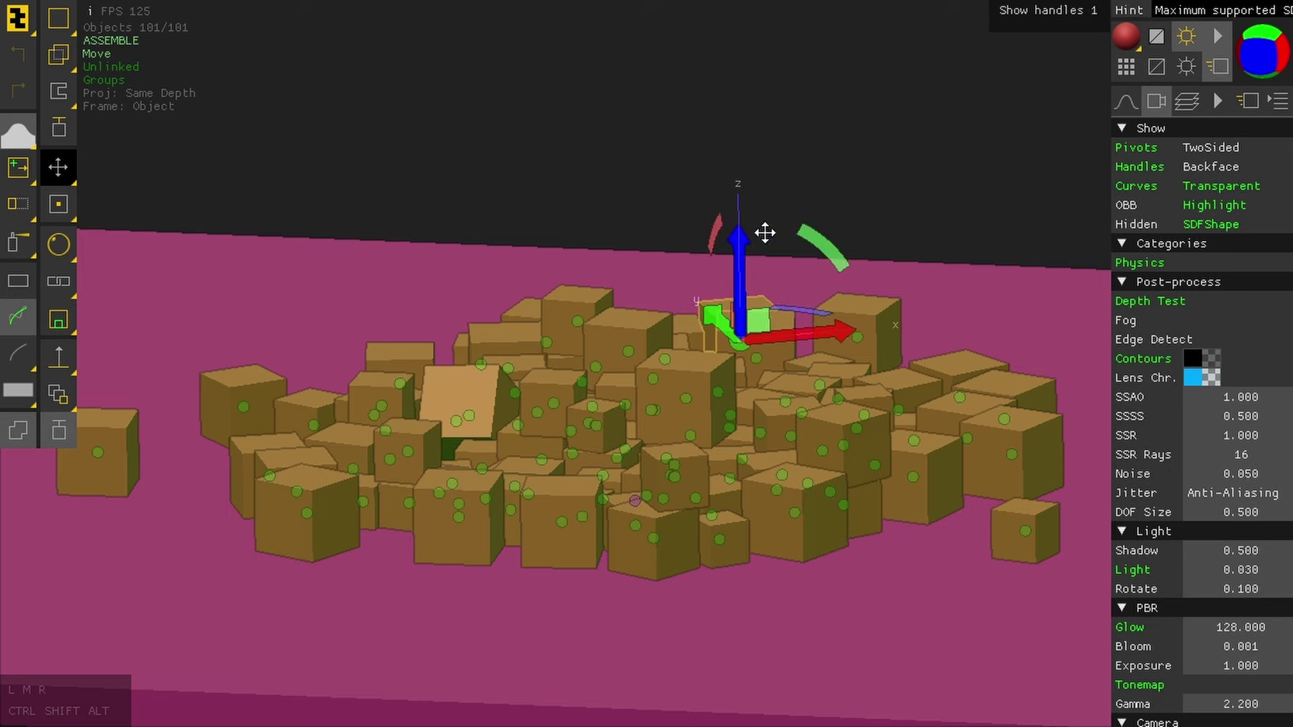
{"action": "left_click_drag", "start_coordinate": [915, 160], "coordinate": [827, 163]}
{"action": "left_click_drag", "start_coordinate": [914, 160], "coordinate": [827, 173]}
{"action": "left_click_drag", "start_coordinate": [634, 189], "coordinate": [800, 133]}
{"action": "left_click_drag", "start_coordinate": [637, 189], "coordinate": [761, 180]}
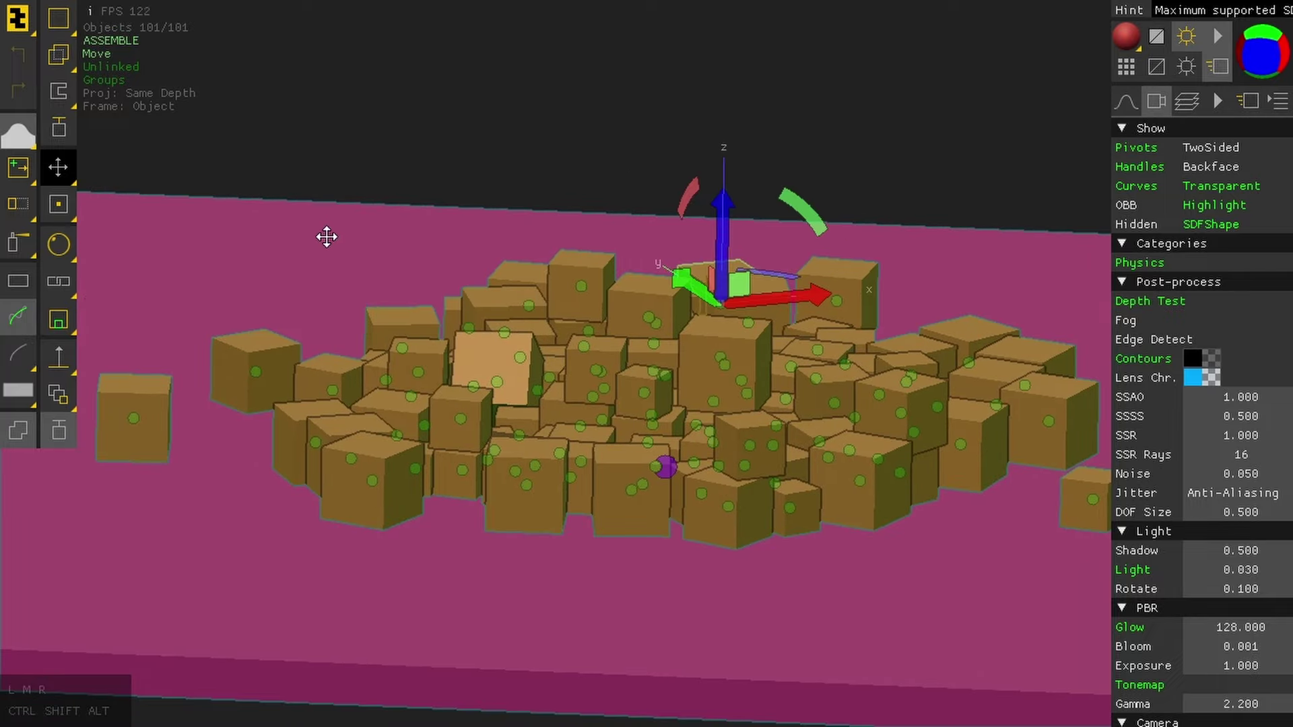
{"action": "left_click", "coordinate": [324, 241]}
{"action": "scroll", "scroll_direction": "up", "scroll_amount": 3}
{"action": "left_click_drag", "start_coordinate": [639, 563], "coordinate": [715, 652]}
{"action": "left_click_drag", "start_coordinate": [641, 565], "coordinate": [716, 636]}
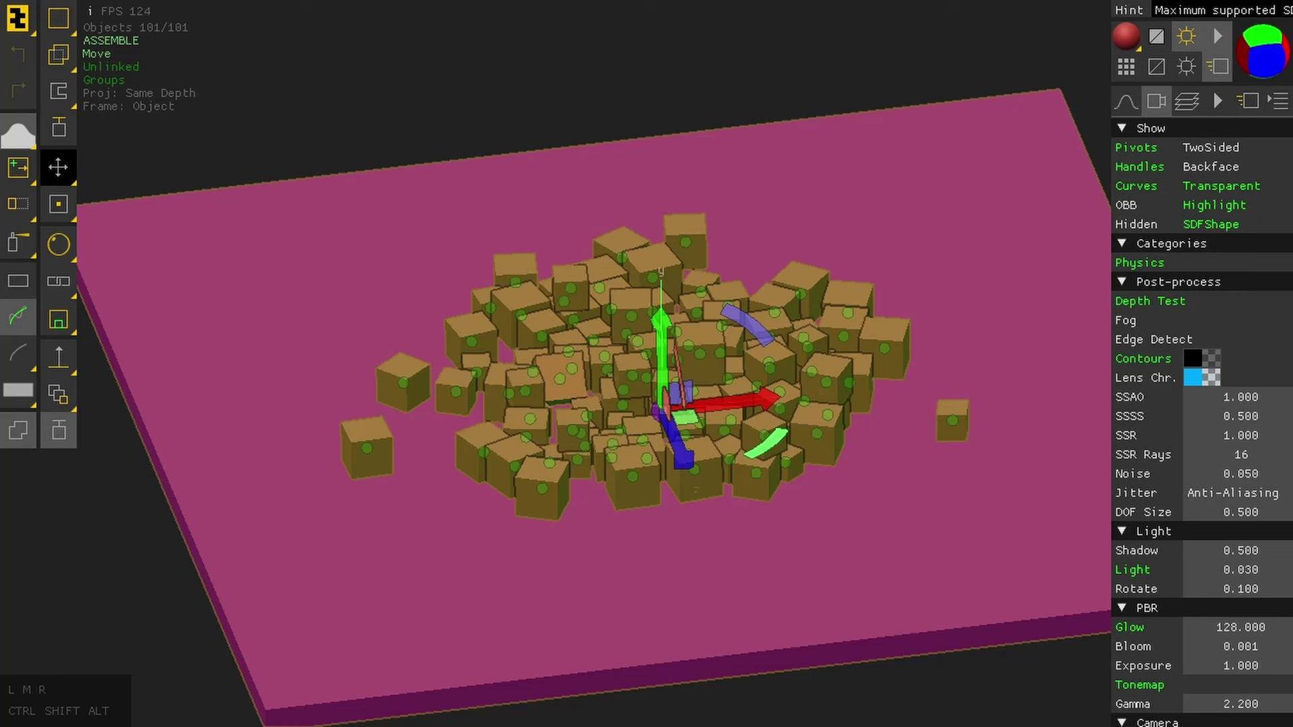
Step: Scatter the boxes apart across the pink slab using the transform gizmo
{"action": "left_click_drag", "start_coordinate": [779, 446], "coordinate": [687, 451]}
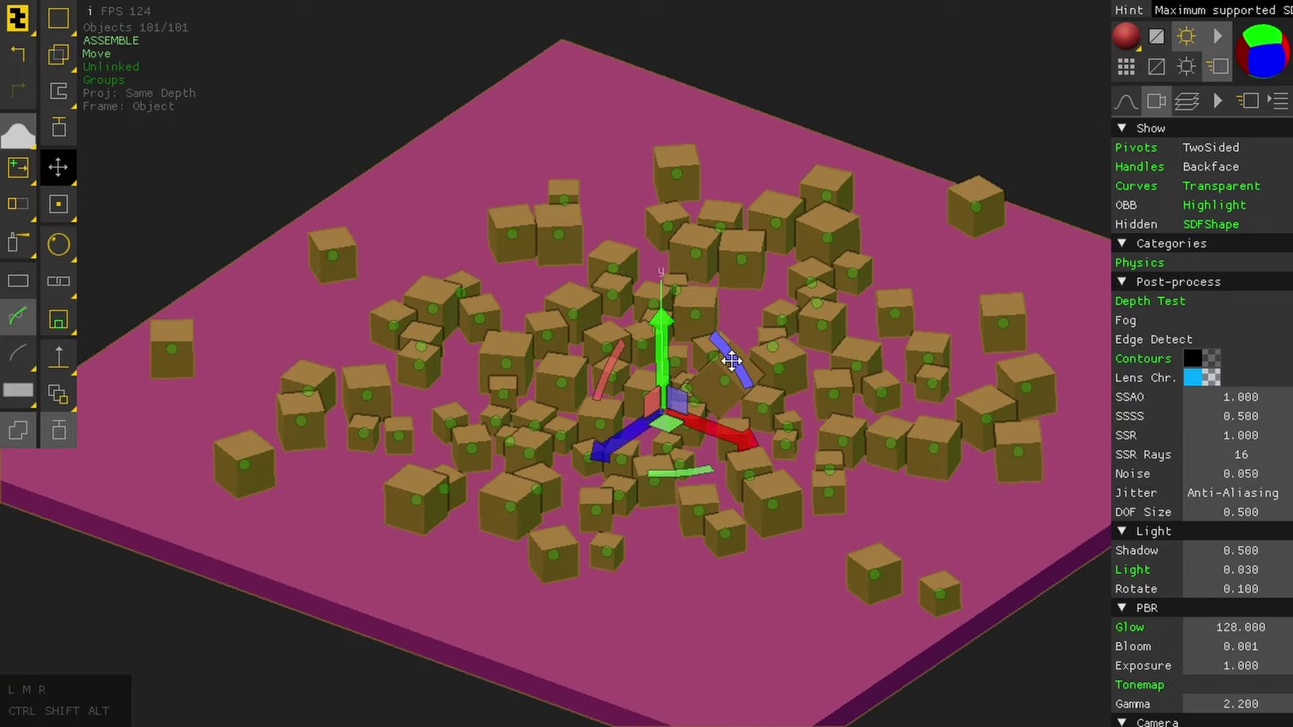
{"action": "left_click_drag", "start_coordinate": [736, 368], "coordinate": [719, 338]}
{"action": "left_click_drag", "start_coordinate": [662, 337], "coordinate": [660, 312]}
{"action": "left_click_drag", "start_coordinate": [654, 326], "coordinate": [658, 268]}
{"action": "left_click_drag", "start_coordinate": [715, 335], "coordinate": [752, 344]}
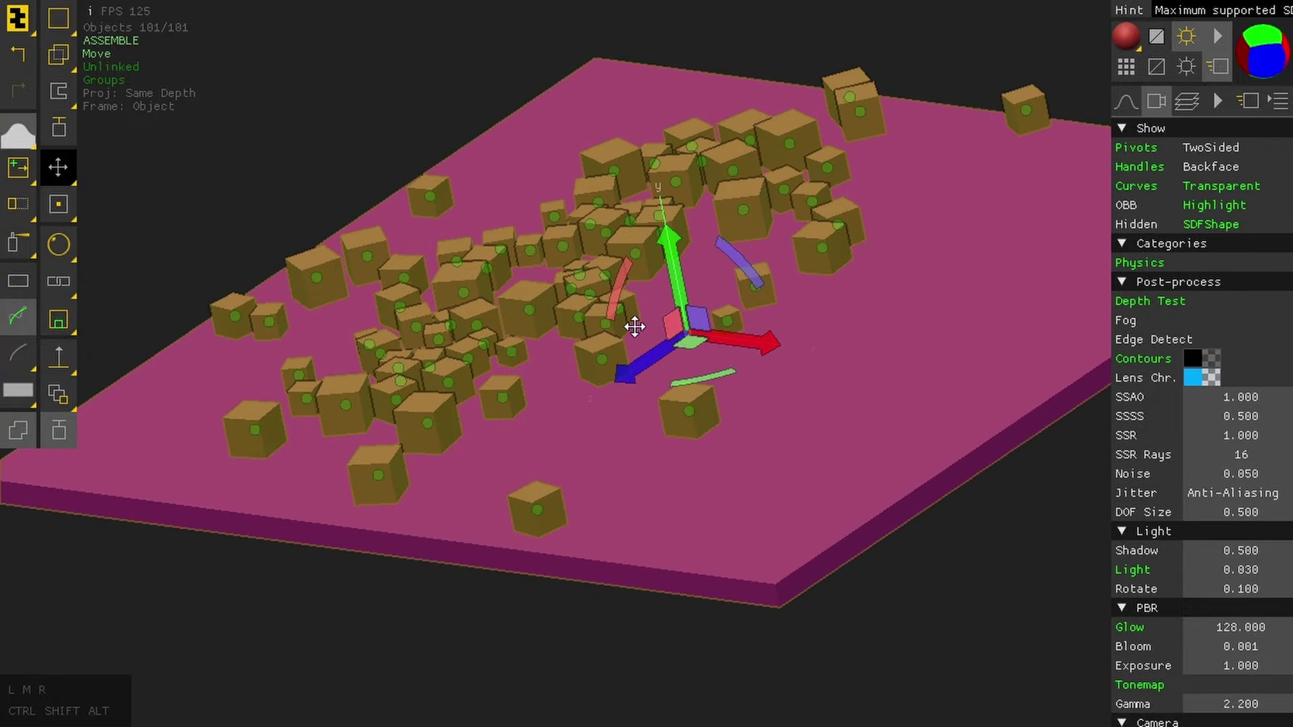
{"action": "left_click_drag", "start_coordinate": [678, 320], "coordinate": [674, 318]}
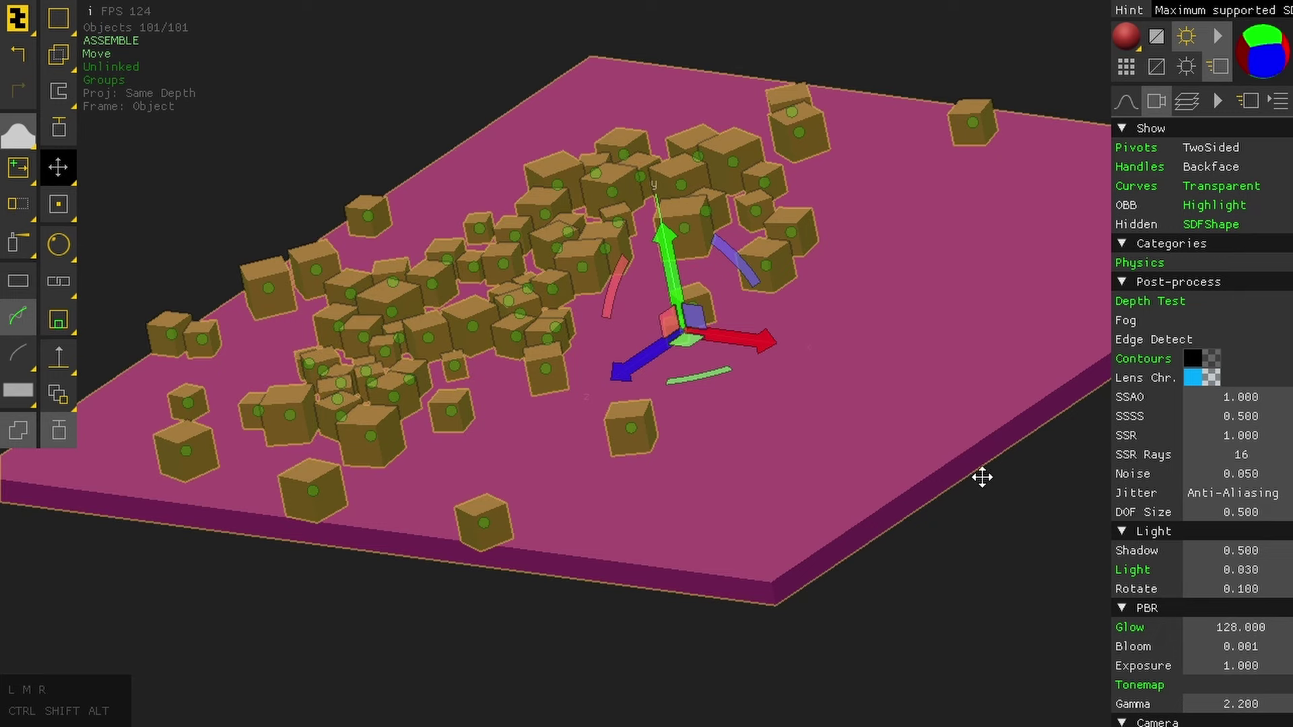
{"action": "left_click_drag", "start_coordinate": [1009, 523], "coordinate": [1019, 559]}
{"action": "left_click_drag", "start_coordinate": [957, 568], "coordinate": [1023, 569]}
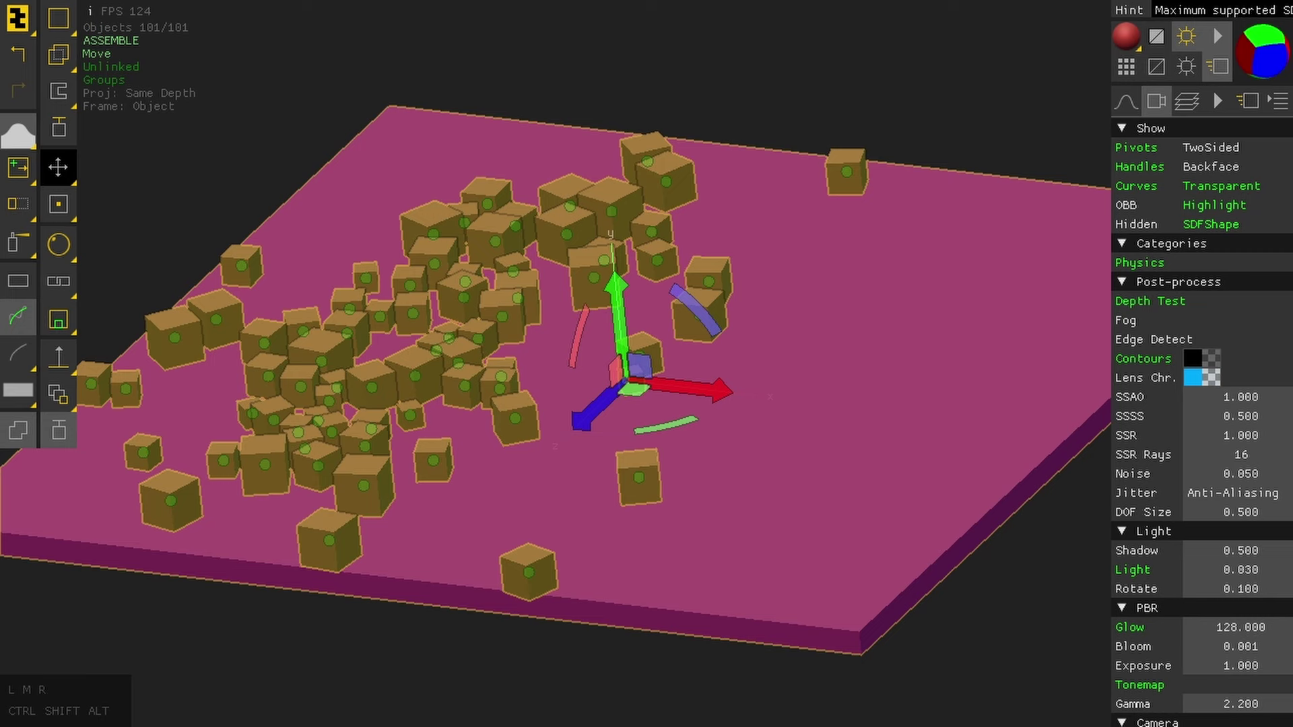
{"action": "left_click_drag", "start_coordinate": [879, 103], "coordinate": [955, 101]}
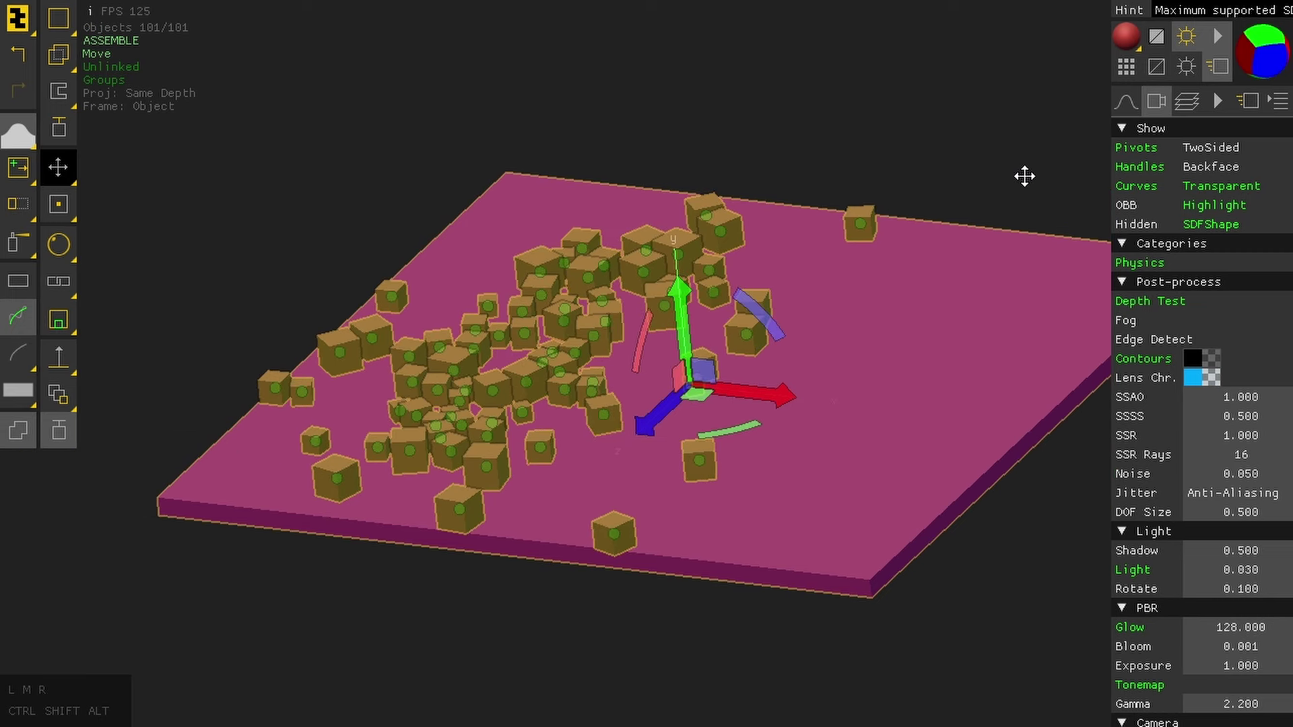
Step: Hide the pivot dots and transform handles in the Show panel
{"action": "left_click", "coordinate": [1132, 172]}
{"action": "left_click", "coordinate": [1138, 154]}
{"action": "left_click_drag", "start_coordinate": [986, 185], "coordinate": [971, 156]}
{"action": "left_click_drag", "start_coordinate": [986, 185], "coordinate": [981, 201]}
{"action": "left_click_drag", "start_coordinate": [983, 189], "coordinate": [972, 169]}
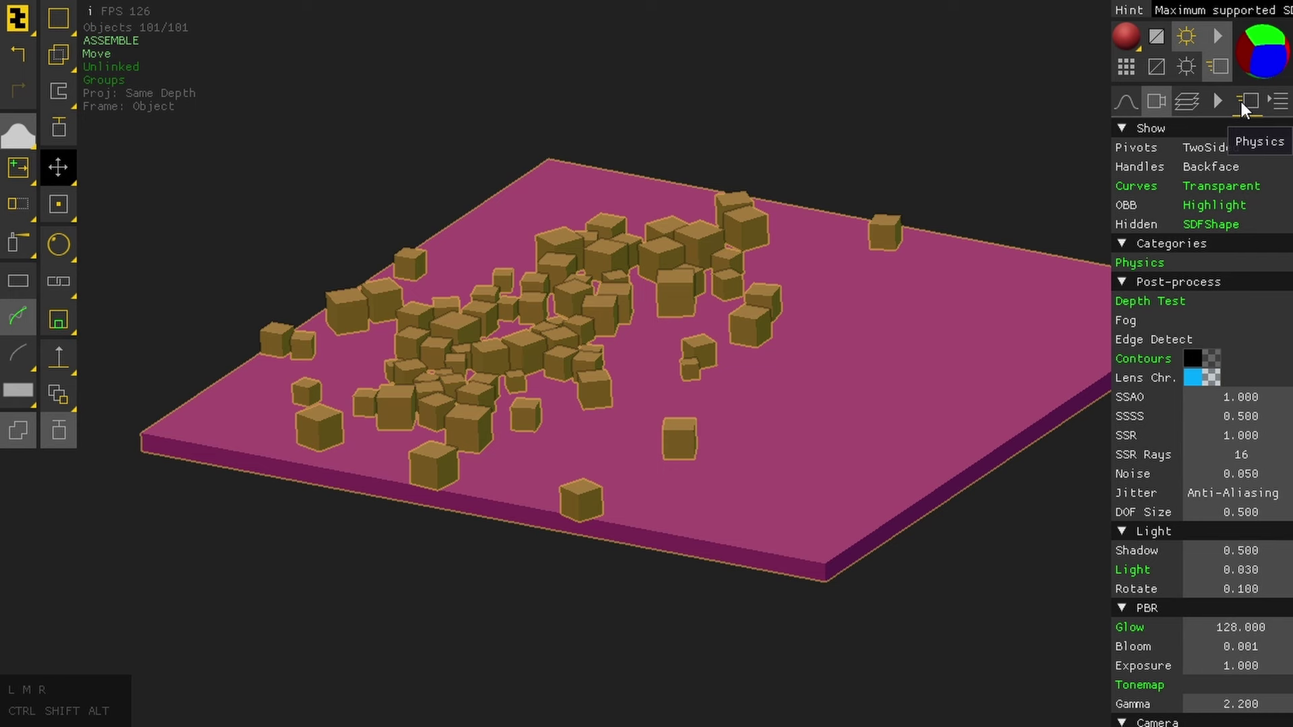
Step: Reset the physics simulation from the Physics tab, run it, then stop it
{"action": "left_click", "coordinate": [1257, 106]}
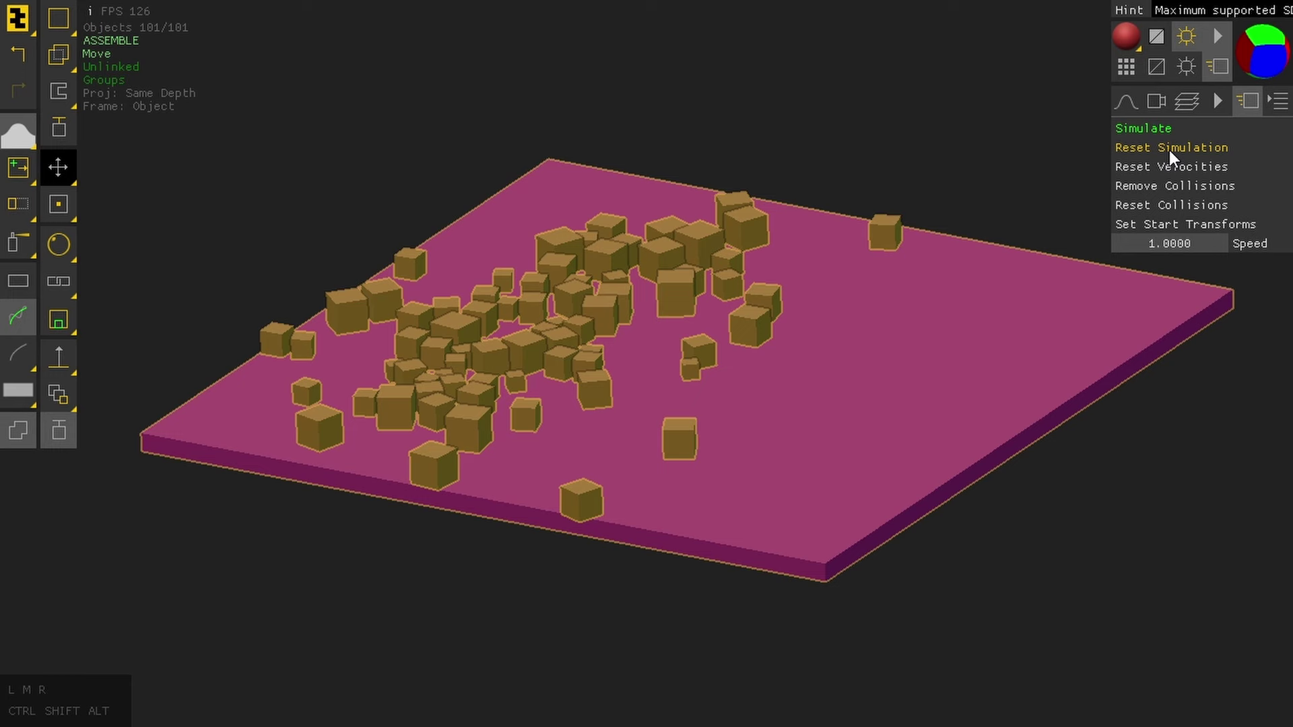
{"action": "left_click", "coordinate": [1174, 160]}
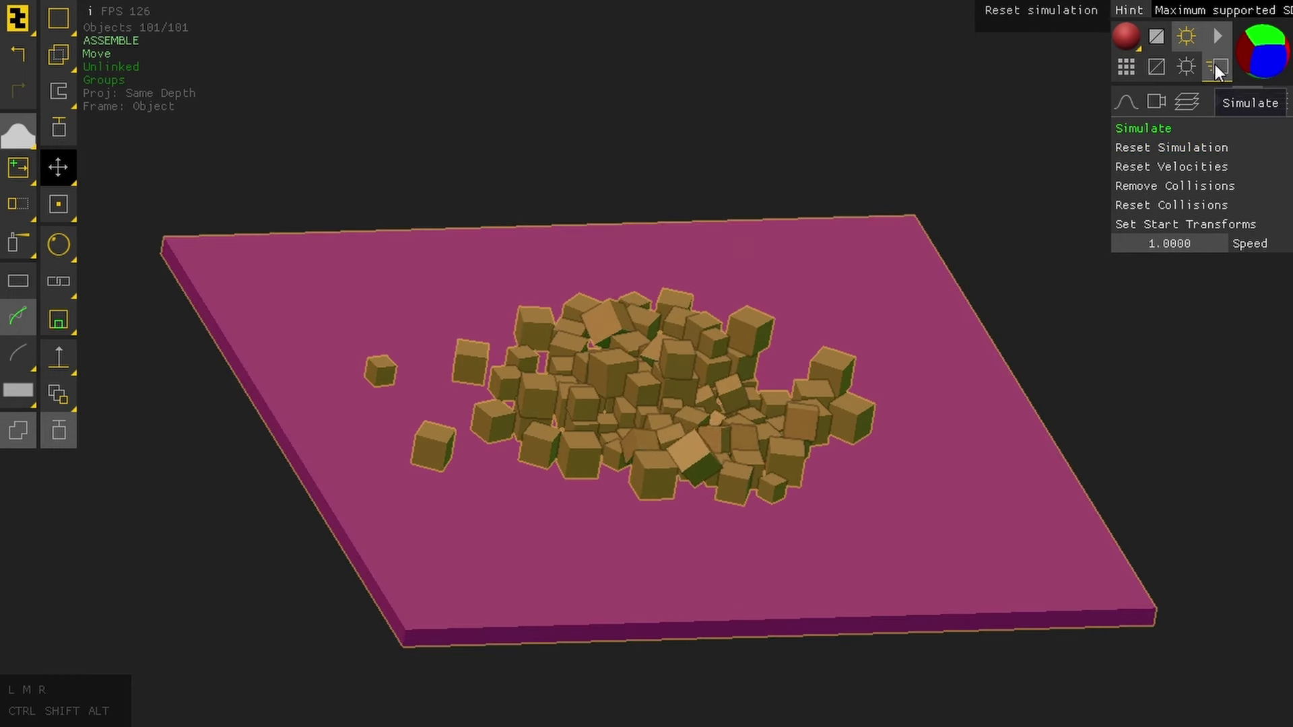
{"action": "left_click", "coordinate": [1220, 72]}
{"action": "left_click", "coordinate": [1219, 71]}
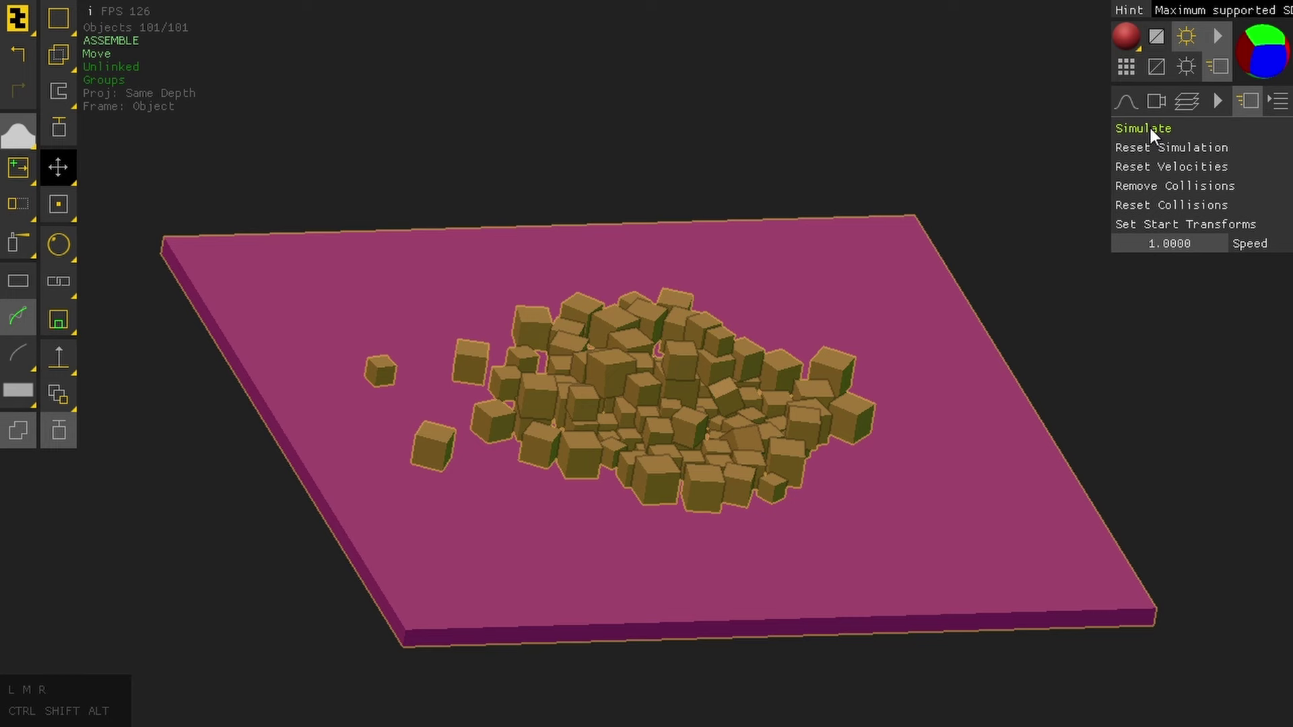
{"action": "left_click", "coordinate": [1157, 138]}
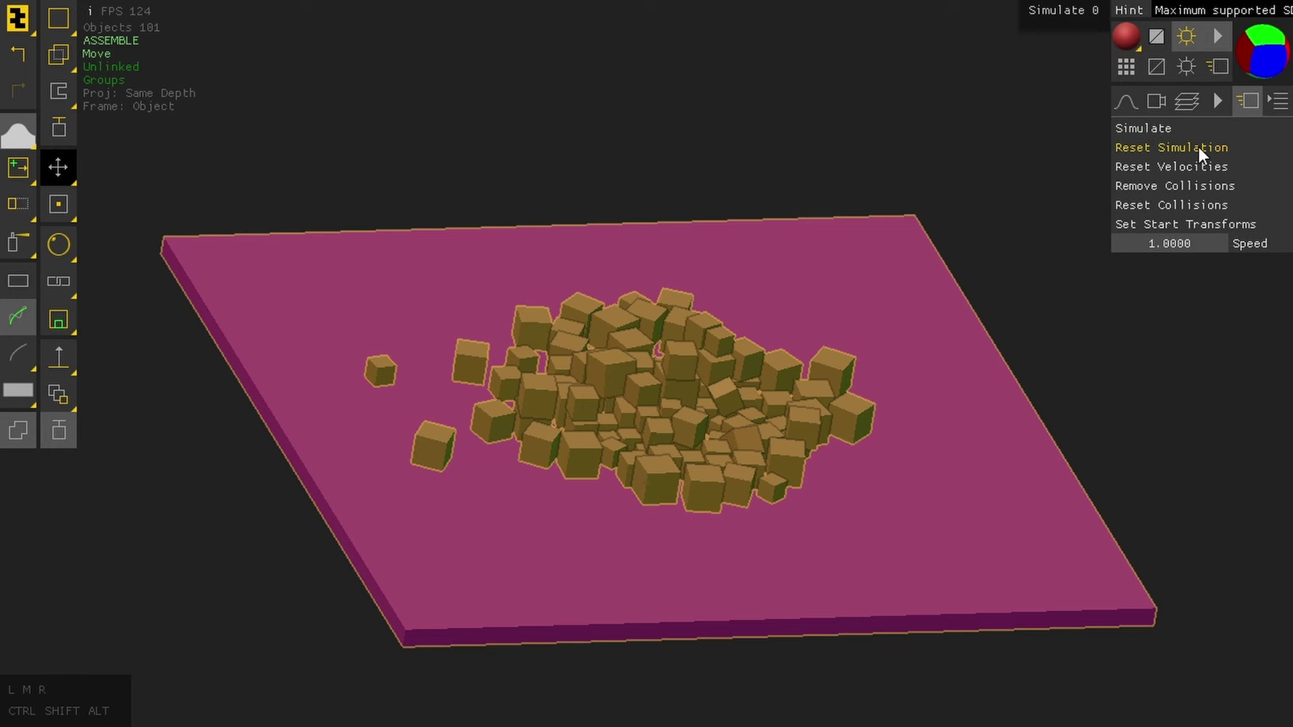
Step: Reset the simulation again and orbit to view the restacked block of boxes
{"action": "left_click", "coordinate": [1206, 156]}
{"action": "left_click_drag", "start_coordinate": [928, 206], "coordinate": [647, 153]}
{"action": "left_click_drag", "start_coordinate": [928, 205], "coordinate": [647, 154]}
{"action": "scroll", "scroll_direction": "down", "scroll_amount": 3}
{"action": "left_click_drag", "start_coordinate": [963, 193], "coordinate": [991, 170]}
{"action": "left_click_drag", "start_coordinate": [963, 194], "coordinate": [993, 182]}
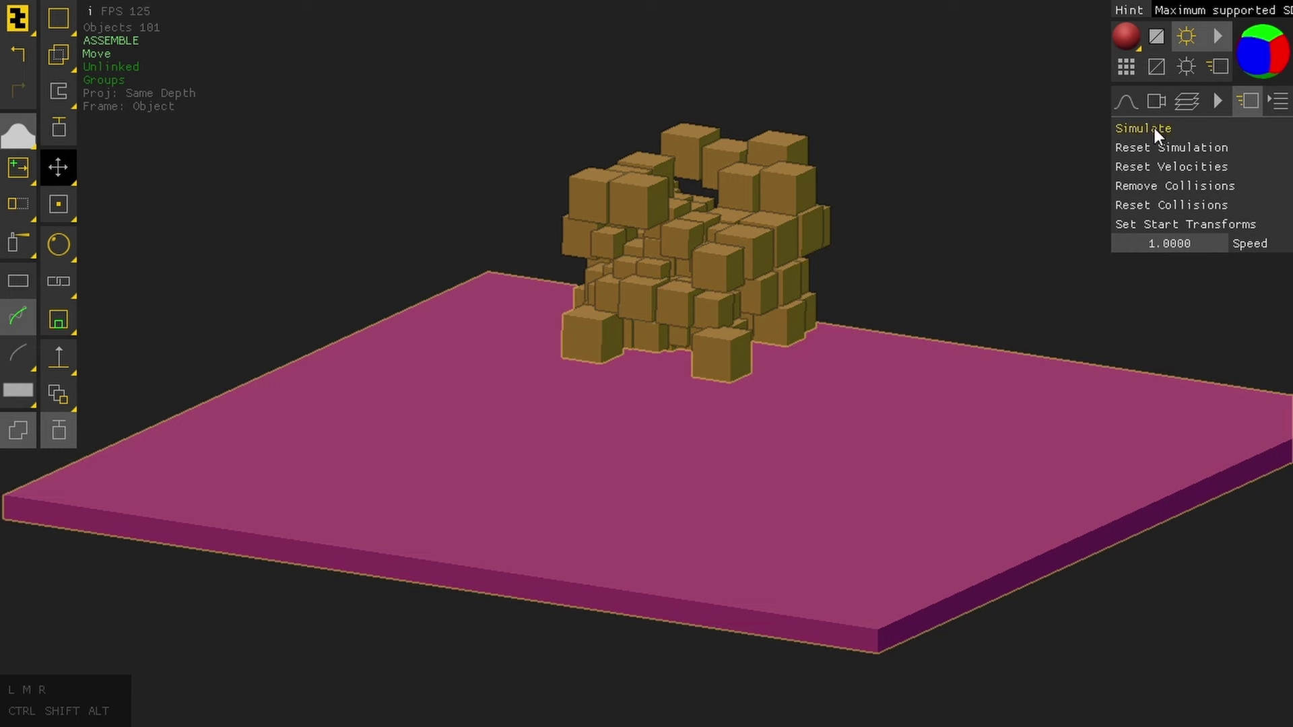
Step: Store the box positions as the simulation start, remove and restore their collision shapes, and reset
{"action": "left_click", "coordinate": [1161, 137]}
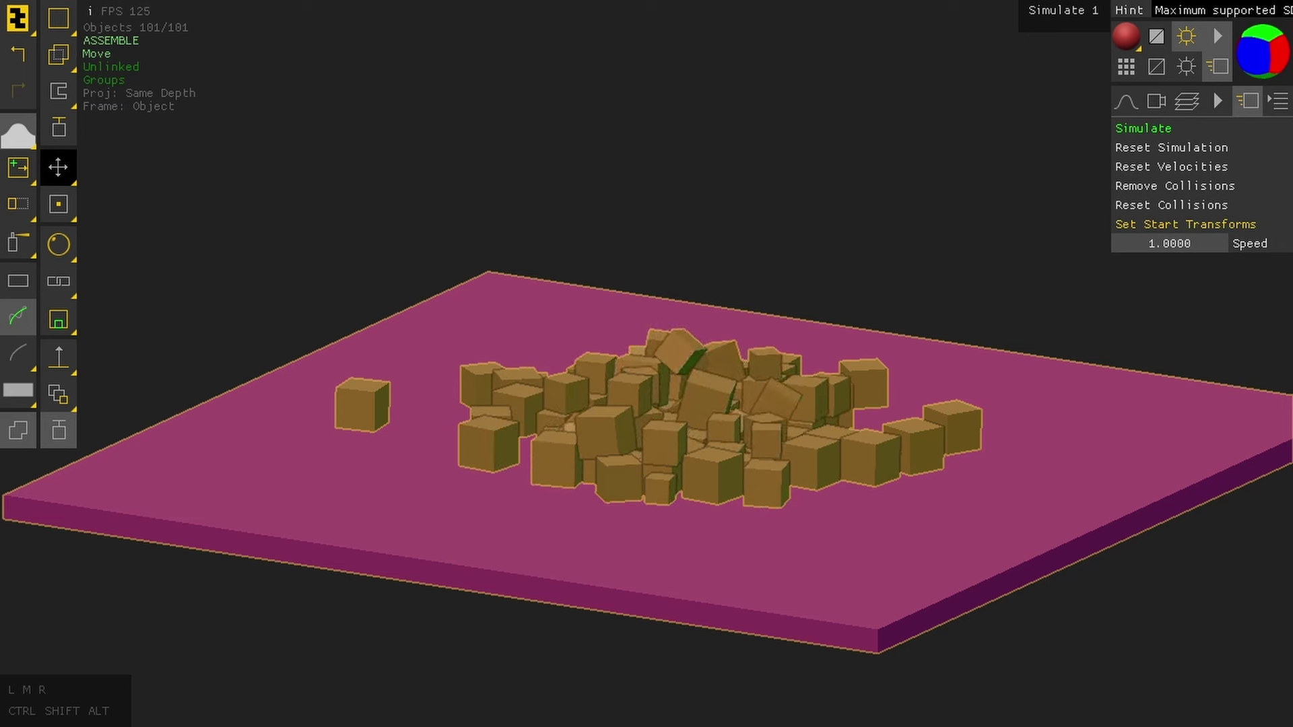
{"action": "left_click", "coordinate": [1150, 232]}
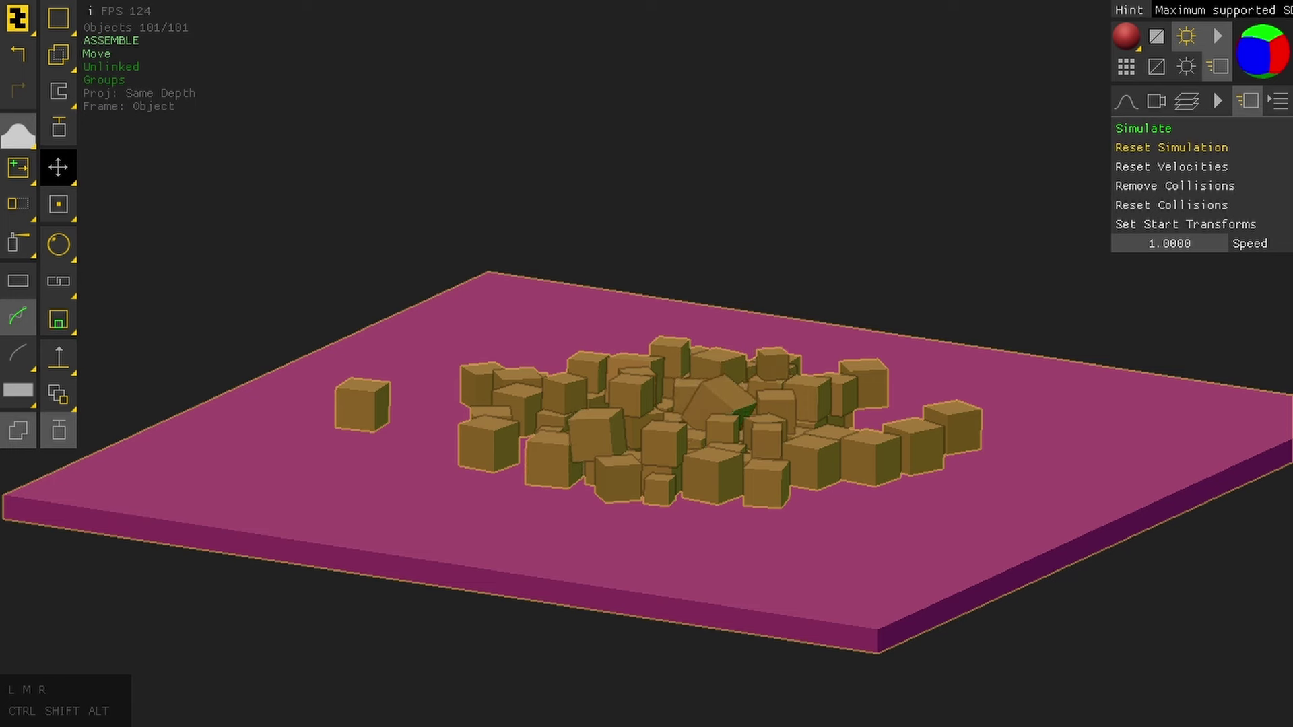
{"action": "left_click", "coordinate": [1161, 153]}
{"action": "left_click", "coordinate": [1163, 154]}
{"action": "left_click", "coordinate": [1163, 154]}
{"action": "left_click", "coordinate": [1163, 154]}
{"action": "left_click", "coordinate": [1163, 154]}
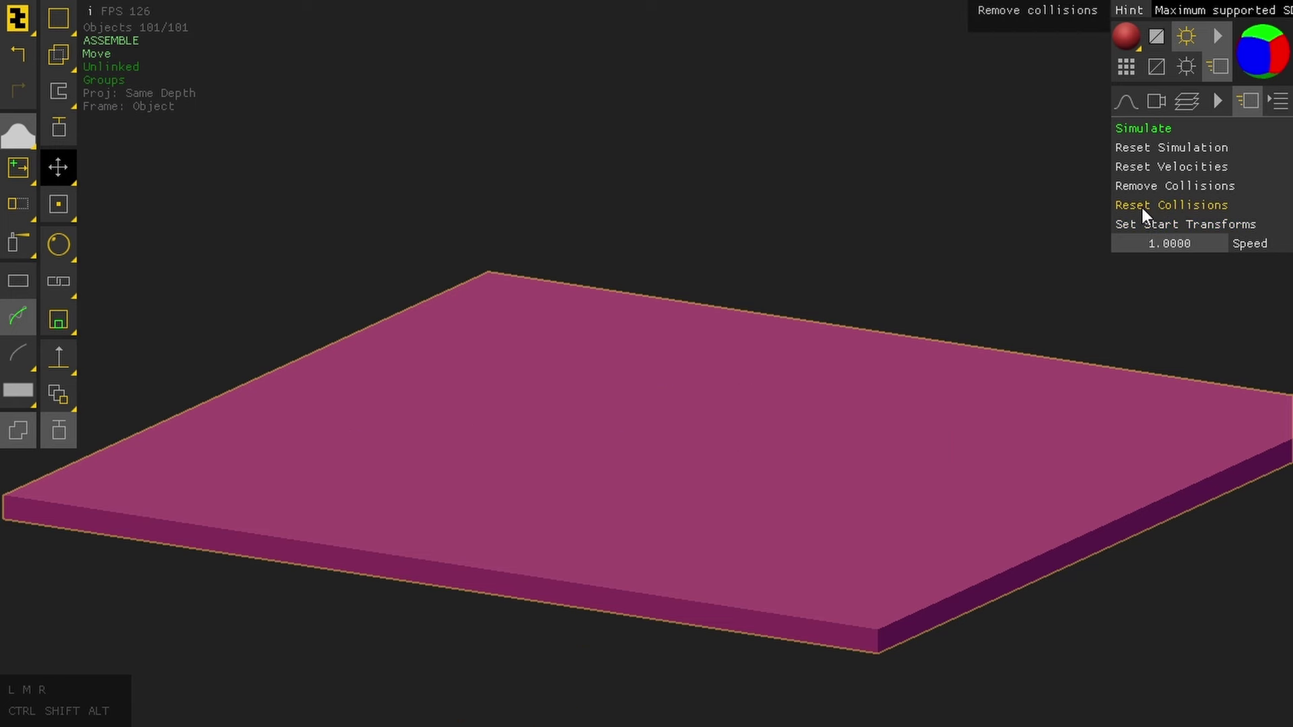
{"action": "left_click", "coordinate": [1147, 214]}
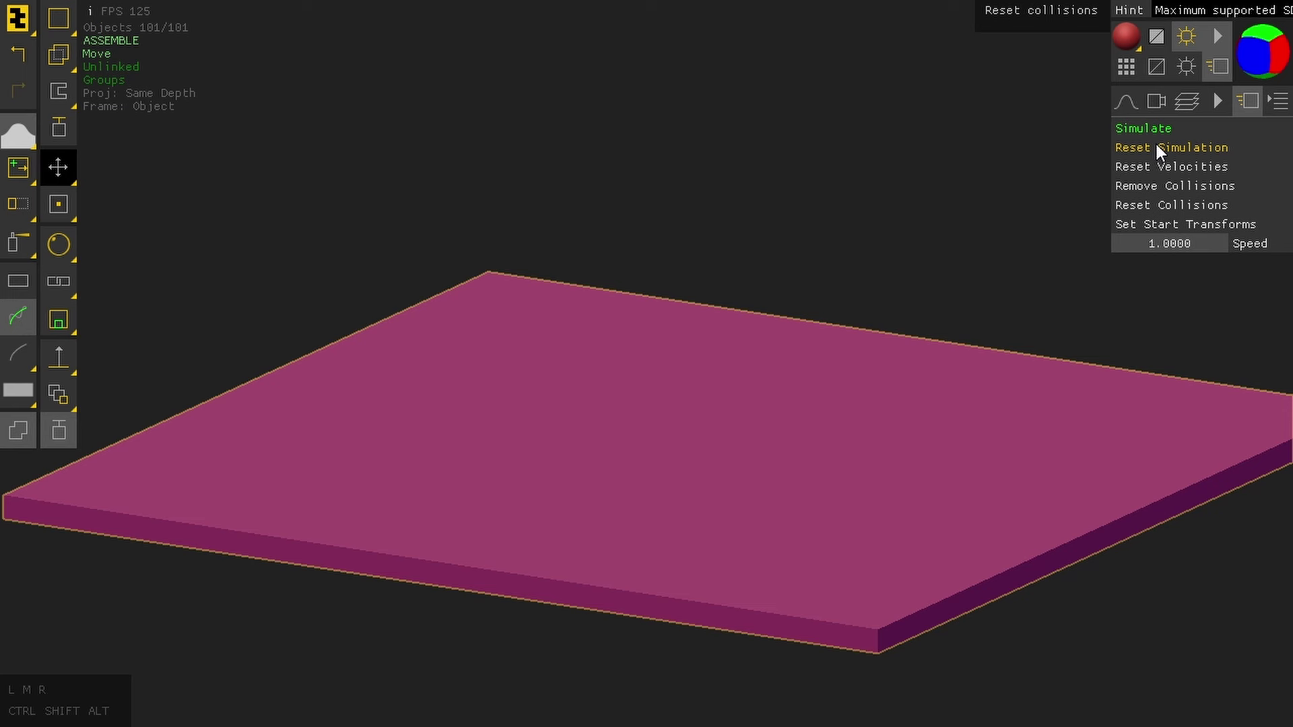
{"action": "left_click", "coordinate": [1160, 151]}
Step: Undo back through the physics steps in History, reset the simulation, and discard the undone steps
{"action": "left_click", "coordinate": [1286, 113]}
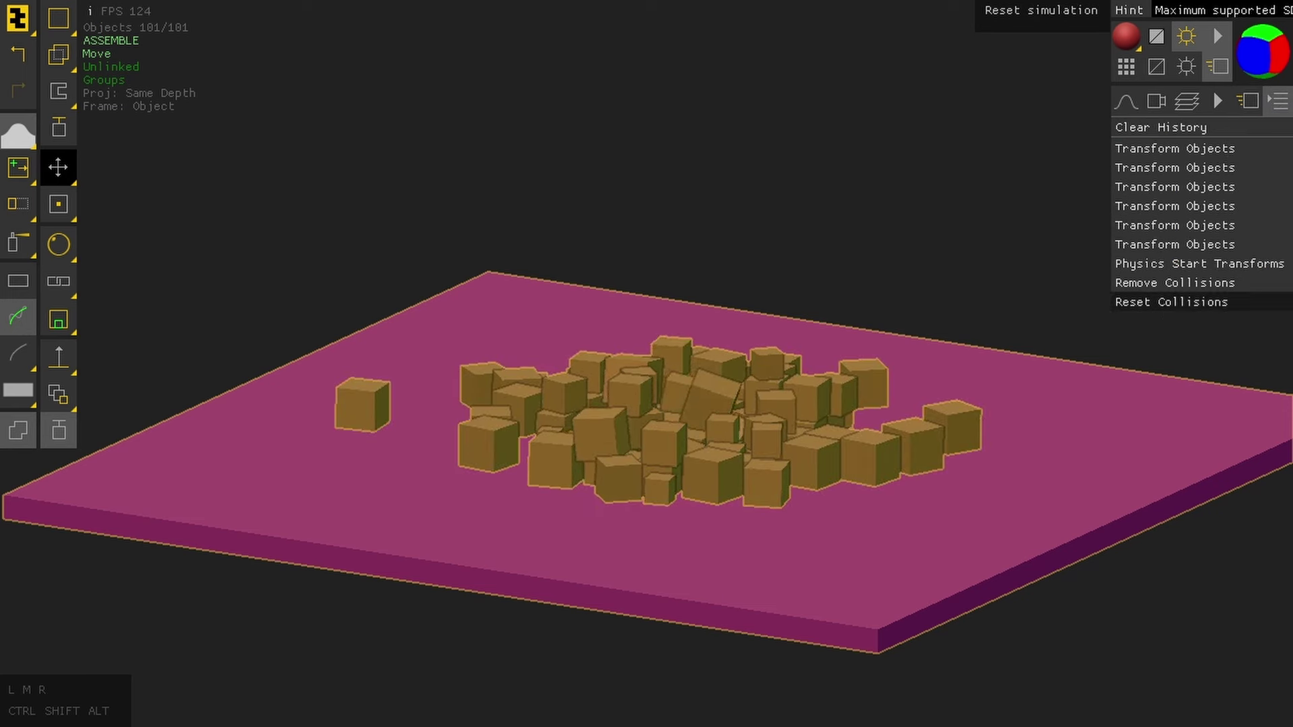
{"action": "left_click", "coordinate": [1171, 307]}
{"action": "left_click", "coordinate": [1170, 293]}
{"action": "left_click", "coordinate": [1177, 274]}
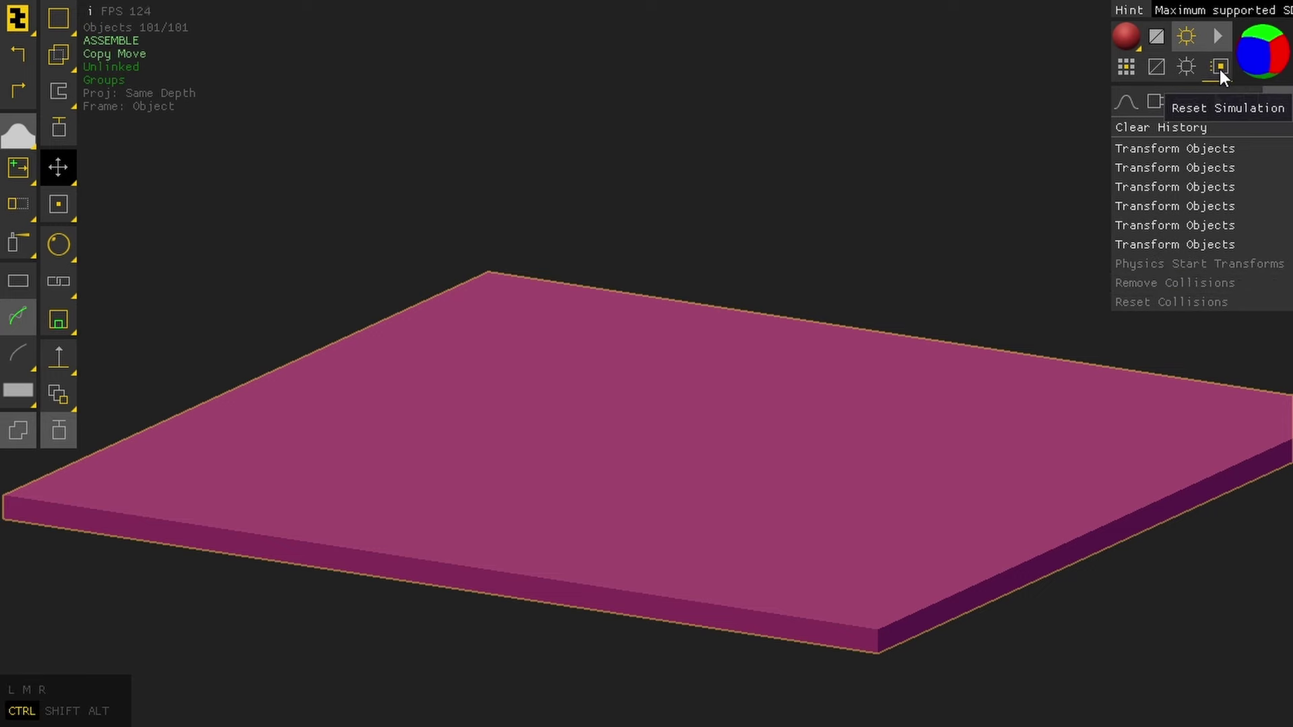
{"action": "left_click", "coordinate": [1226, 77]}
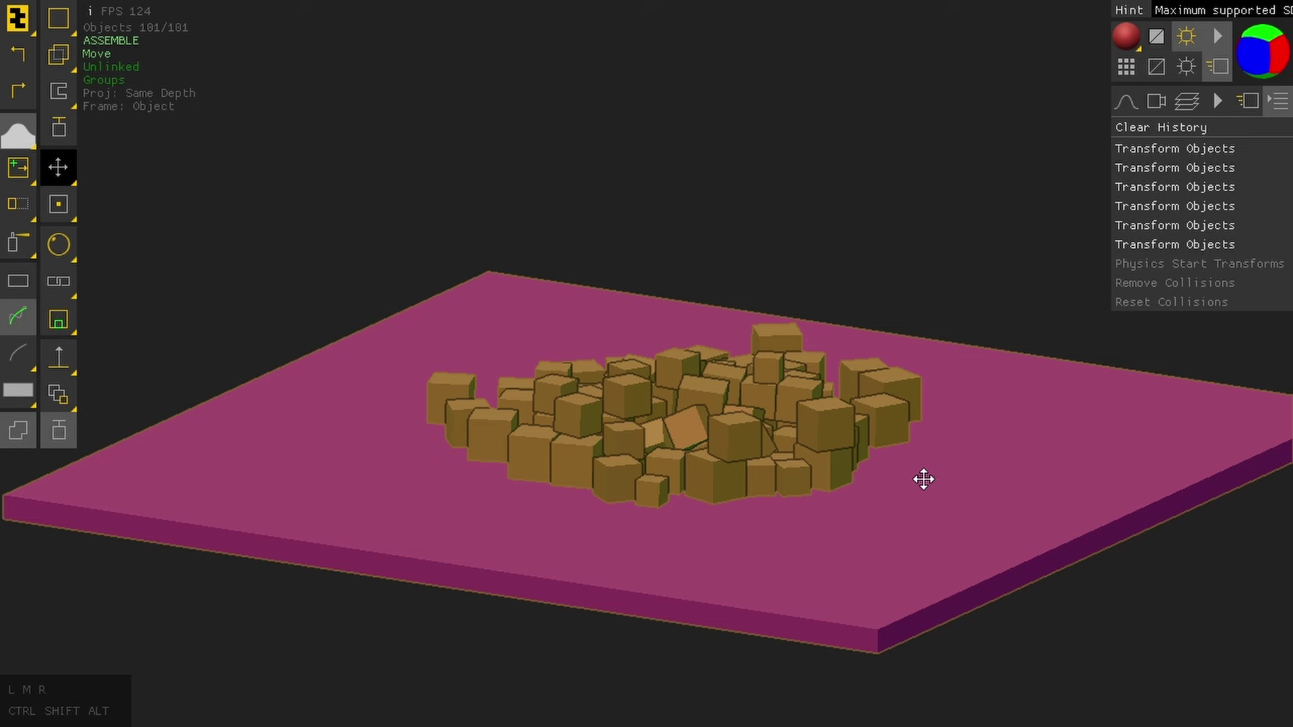
{"action": "left_click", "coordinate": [1005, 475]}
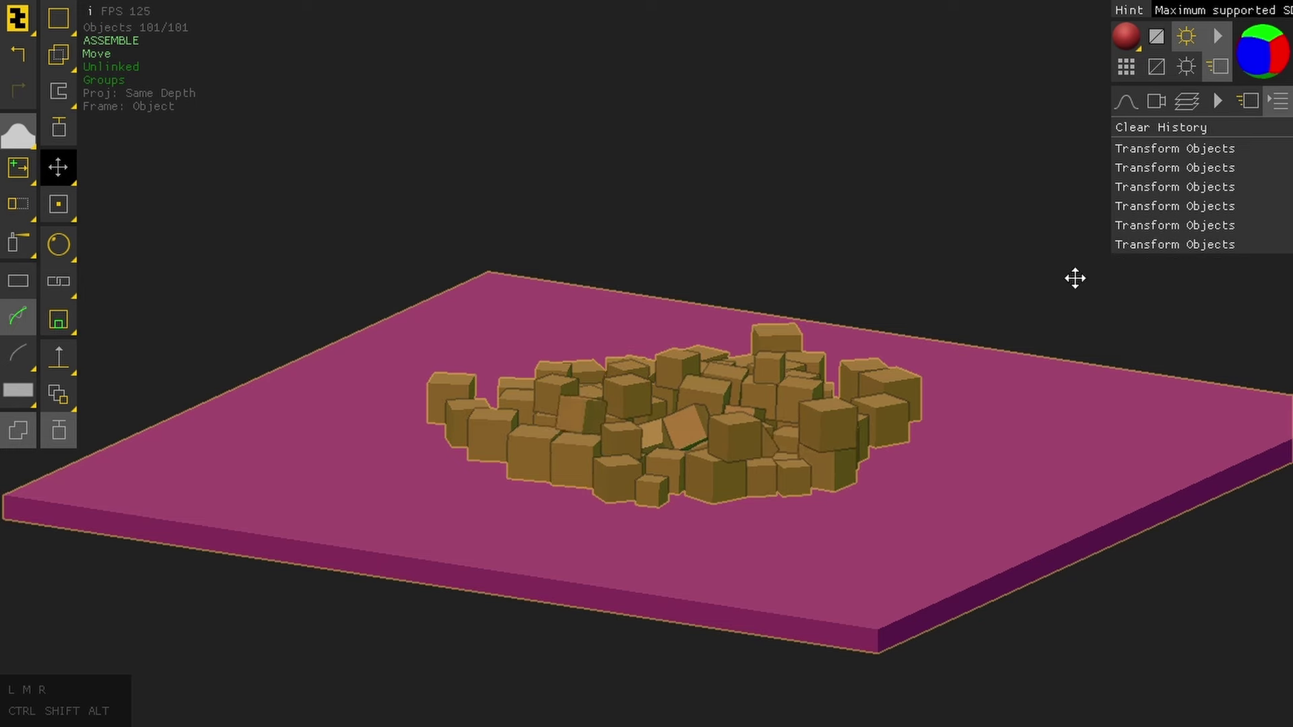
{"action": "left_click", "coordinate": [1126, 111]}
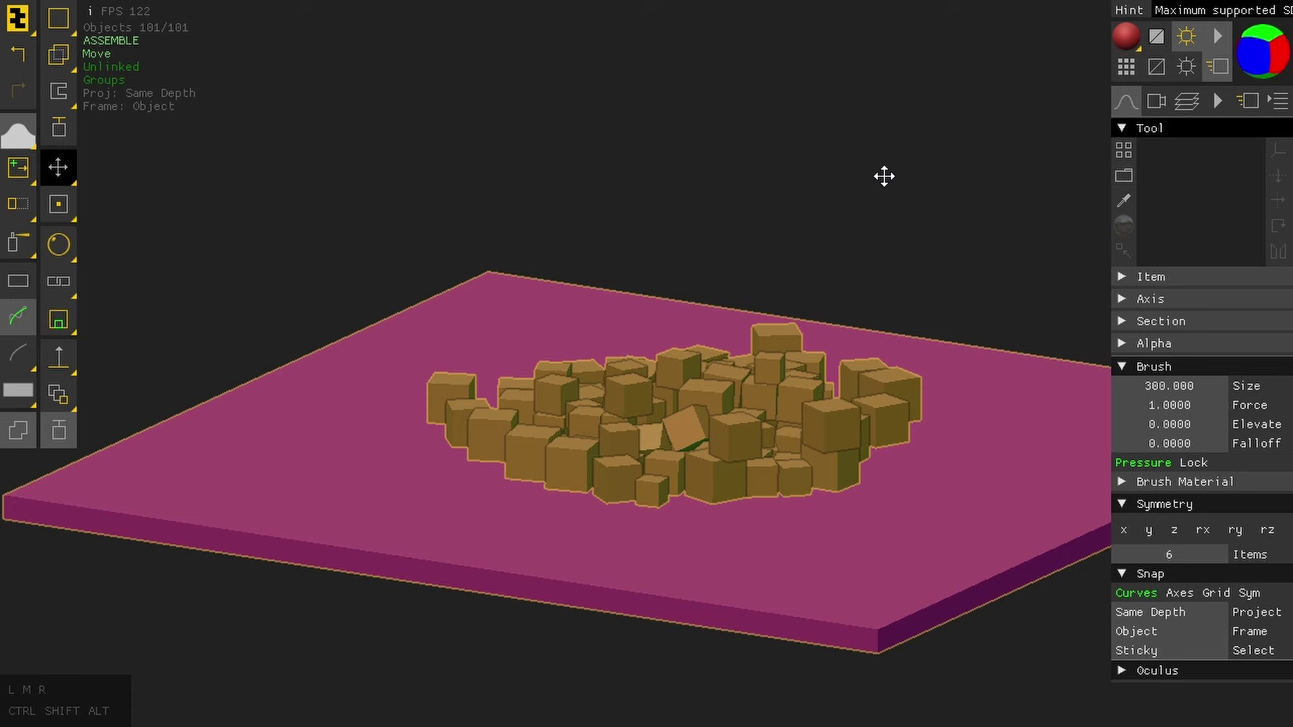
Step: In a box's Parameters, enable Modify Linked Objects and stretch all boxes to Y 2.21 with rounding r 0.09
{"action": "scroll", "scroll_direction": "down", "scroll_amount": 3}
{"action": "left_click_drag", "start_coordinate": [942, 224], "coordinate": [890, 176]}
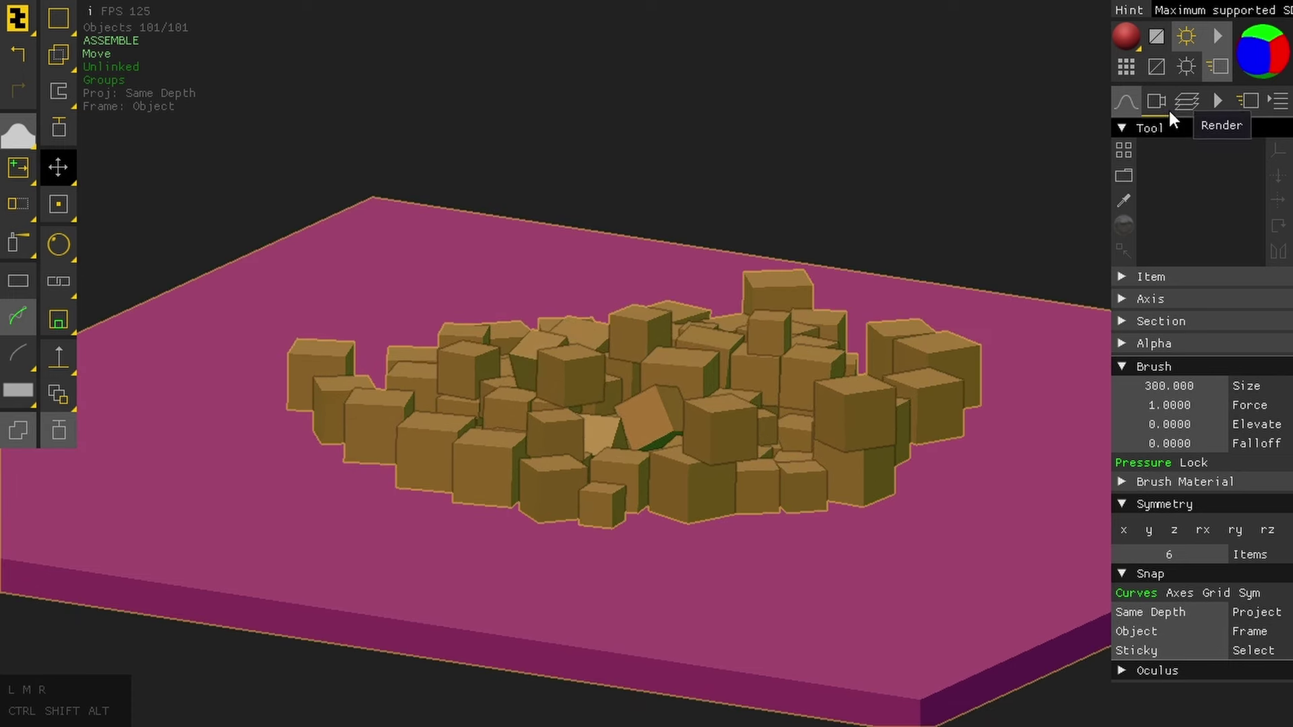
{"action": "left_click", "coordinate": [1169, 114]}
{"action": "right_click", "coordinate": [1175, 131]}
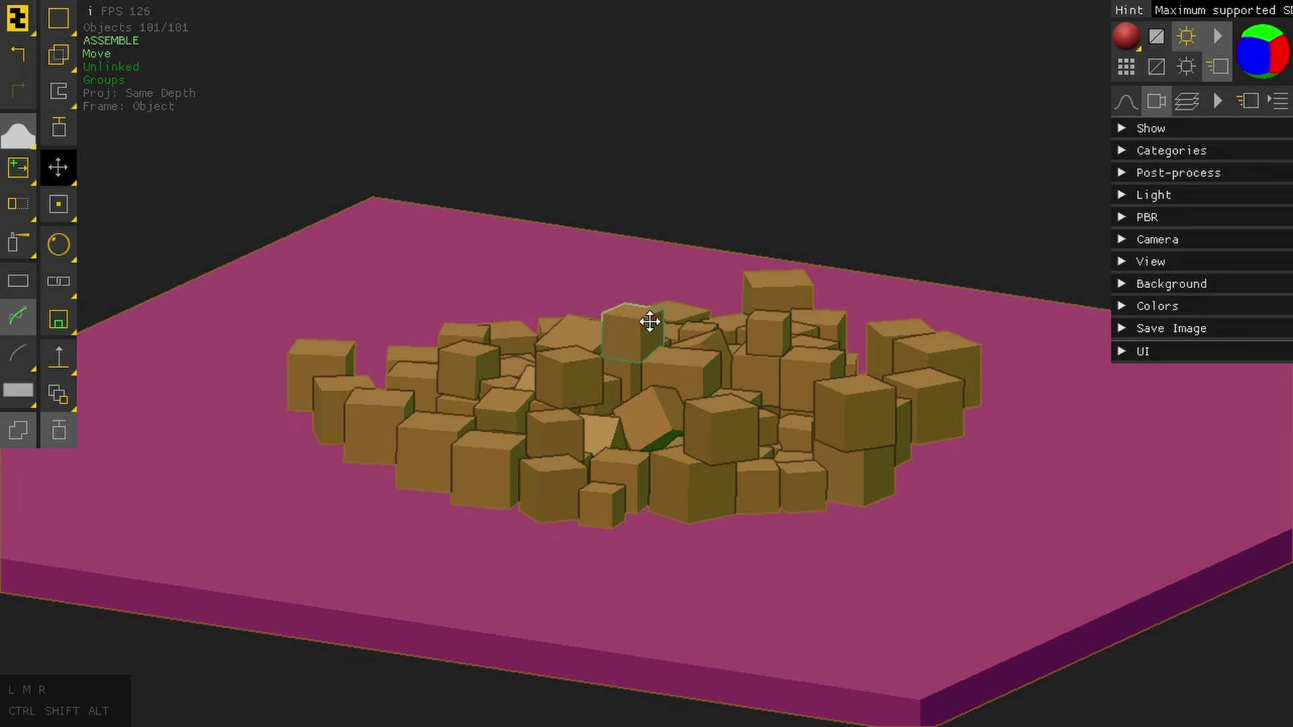
{"action": "right_click", "coordinate": [623, 343]}
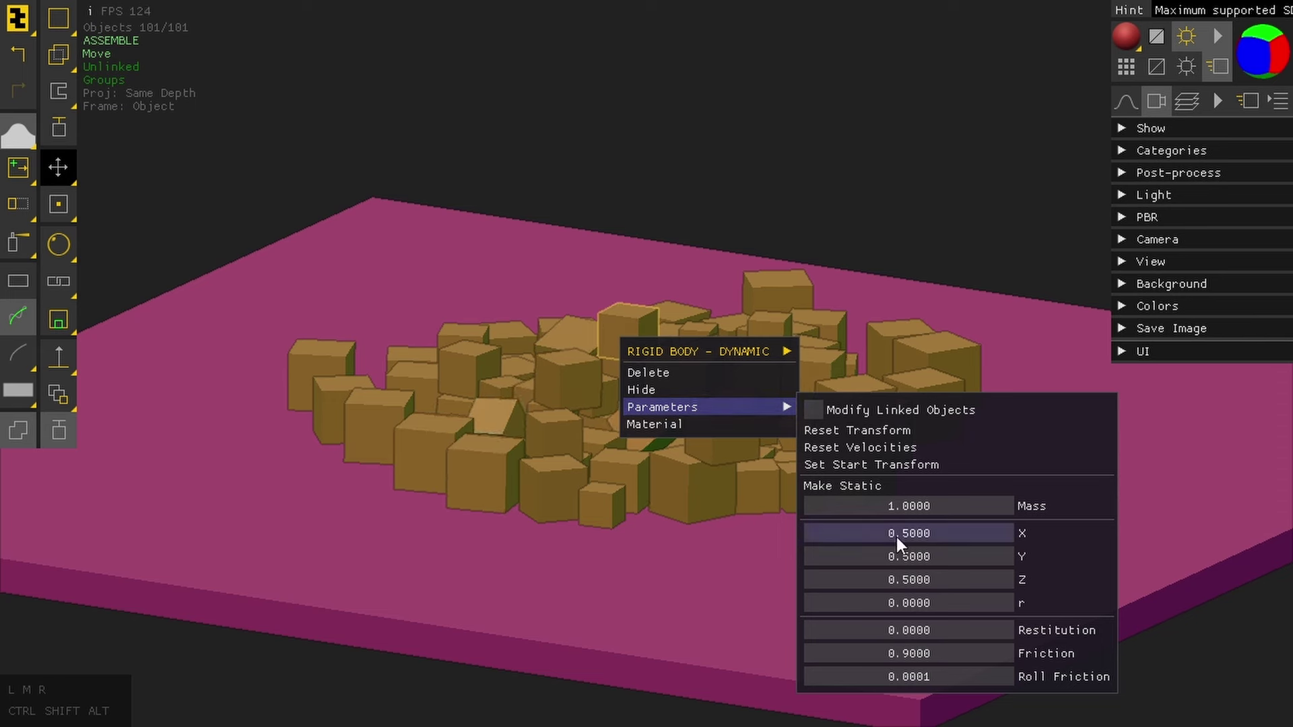
{"action": "left_click_drag", "start_coordinate": [898, 561], "coordinate": [1027, 557]}
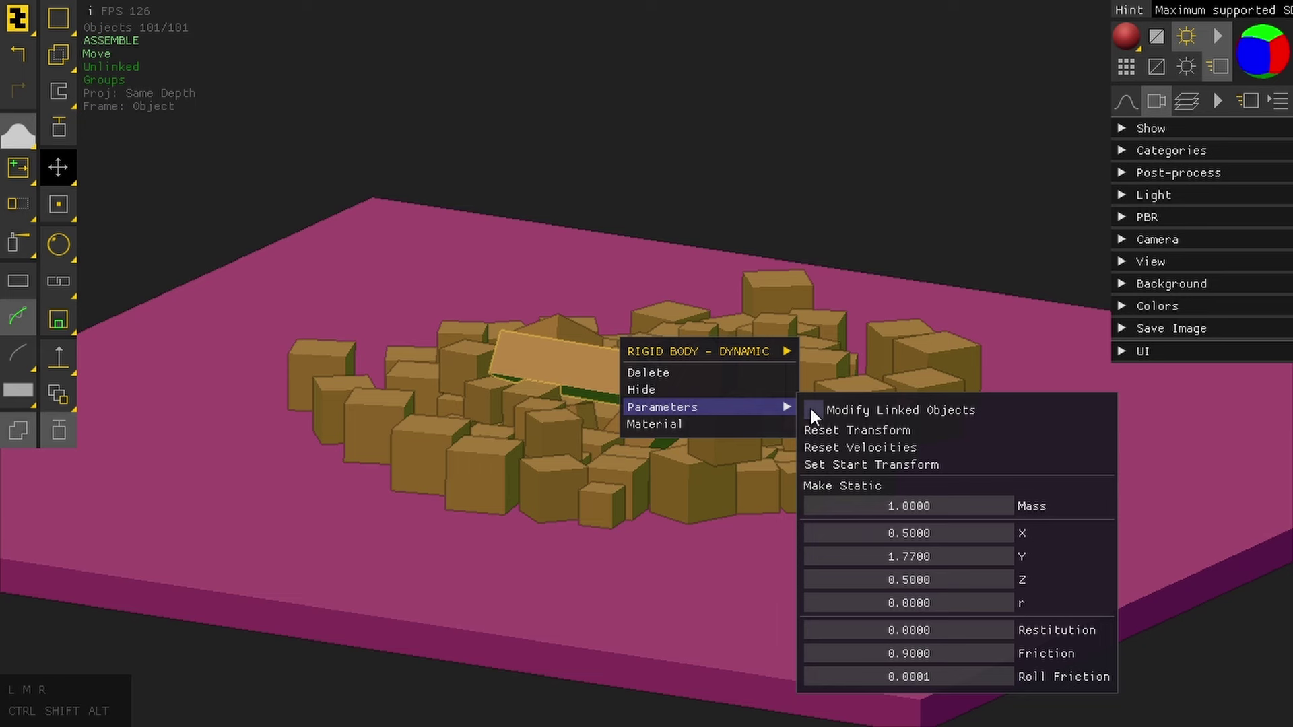
{"action": "left_click", "coordinate": [816, 416]}
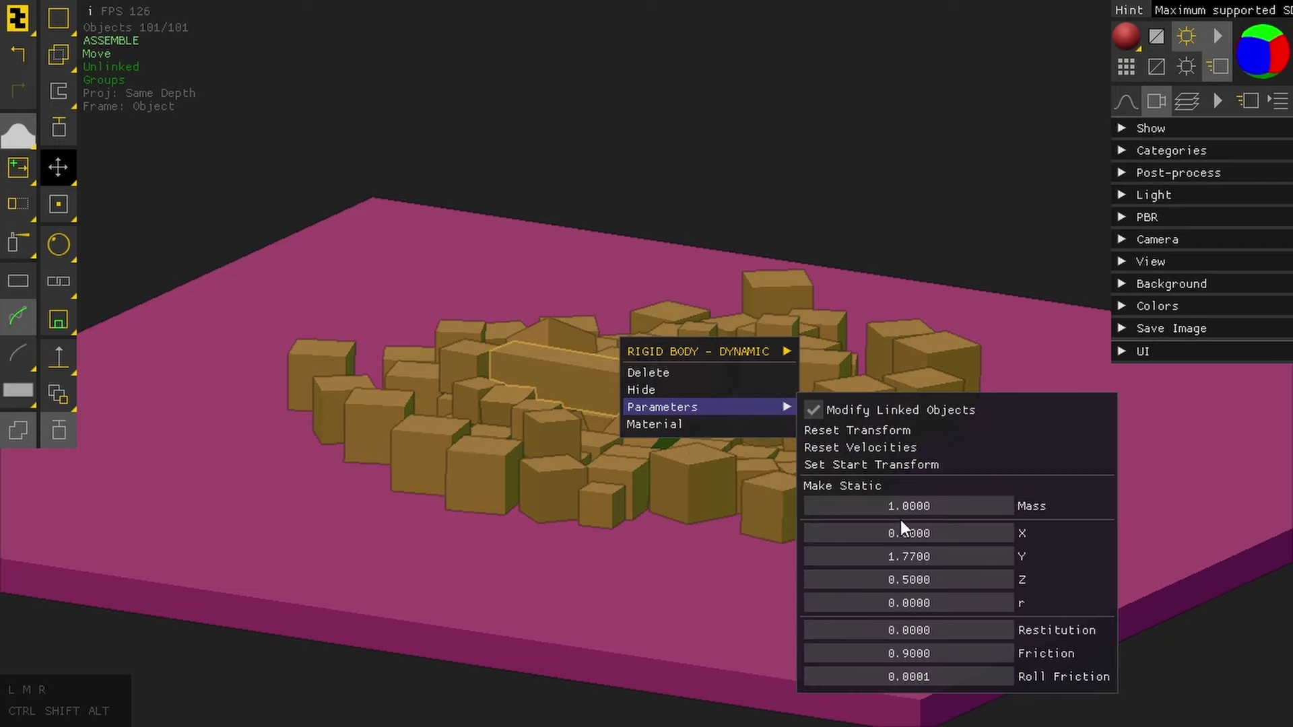
{"action": "left_click_drag", "start_coordinate": [901, 563], "coordinate": [947, 561]}
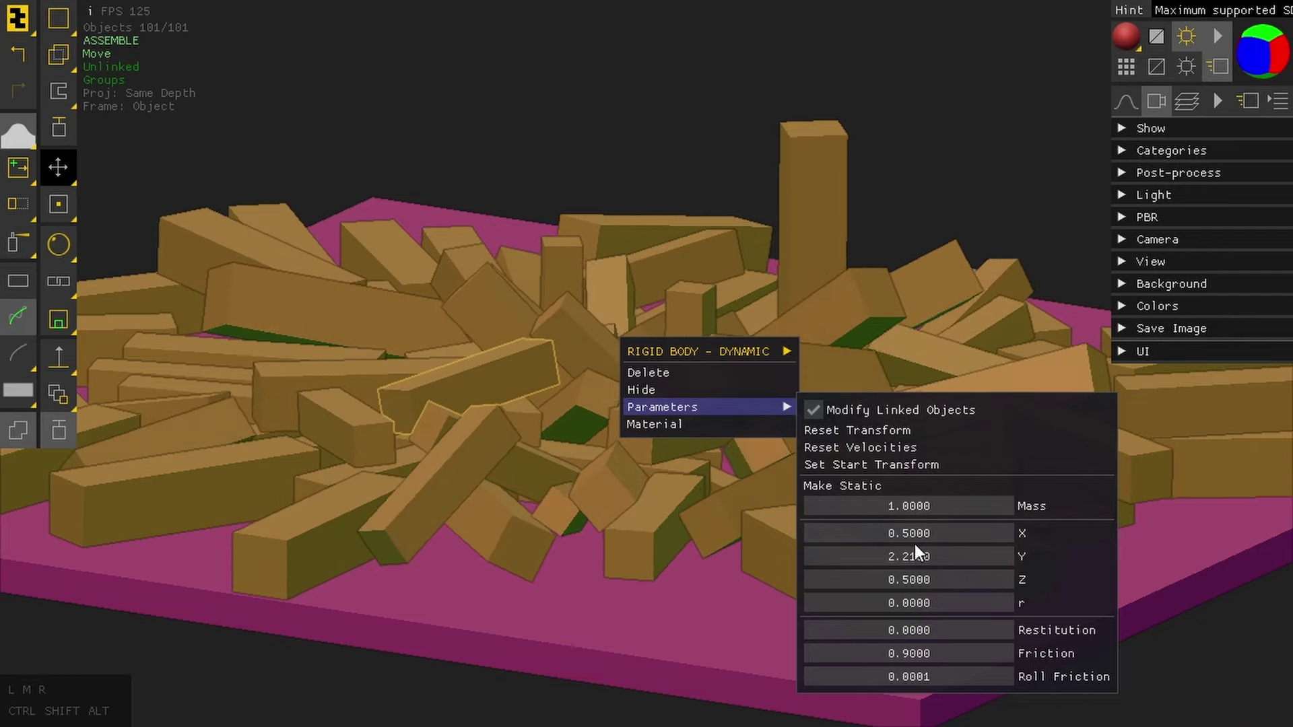
{"action": "left_click_drag", "start_coordinate": [917, 609], "coordinate": [929, 600]}
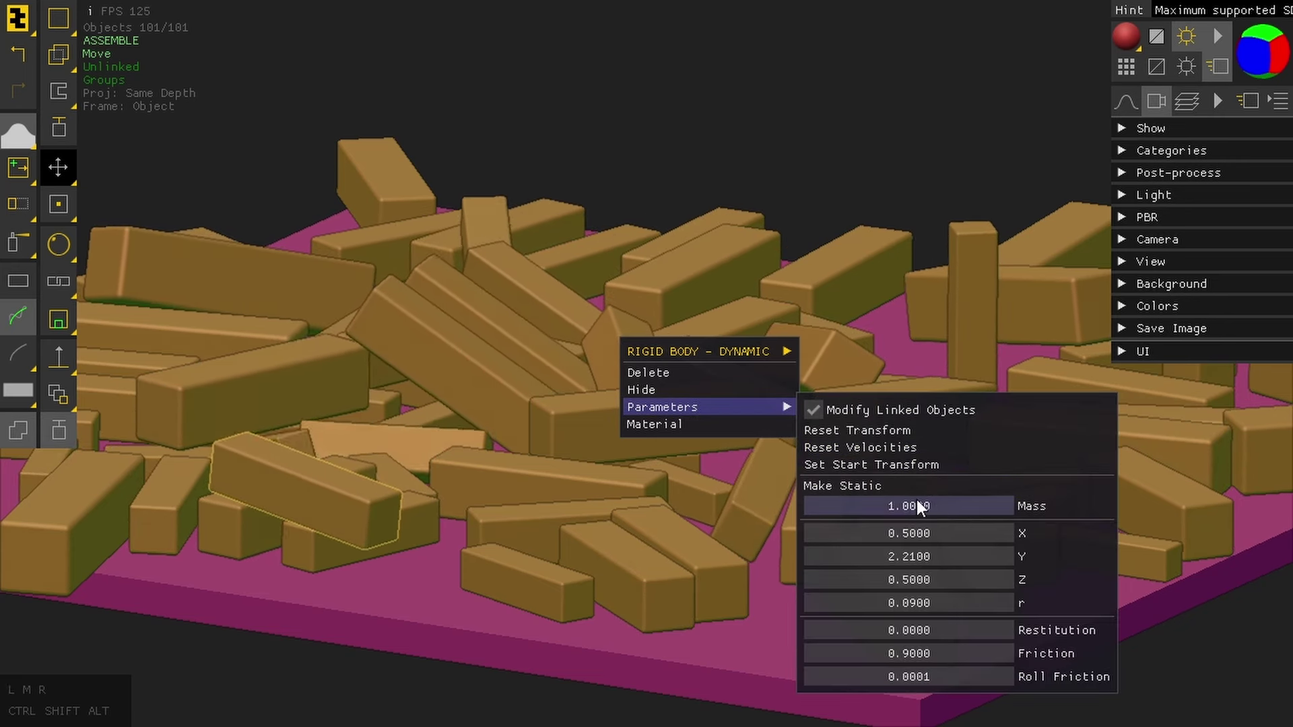
Step: Toggle the bars static then dynamic again and untick Modify Linked Objects
{"action": "left_click", "coordinate": [860, 494]}
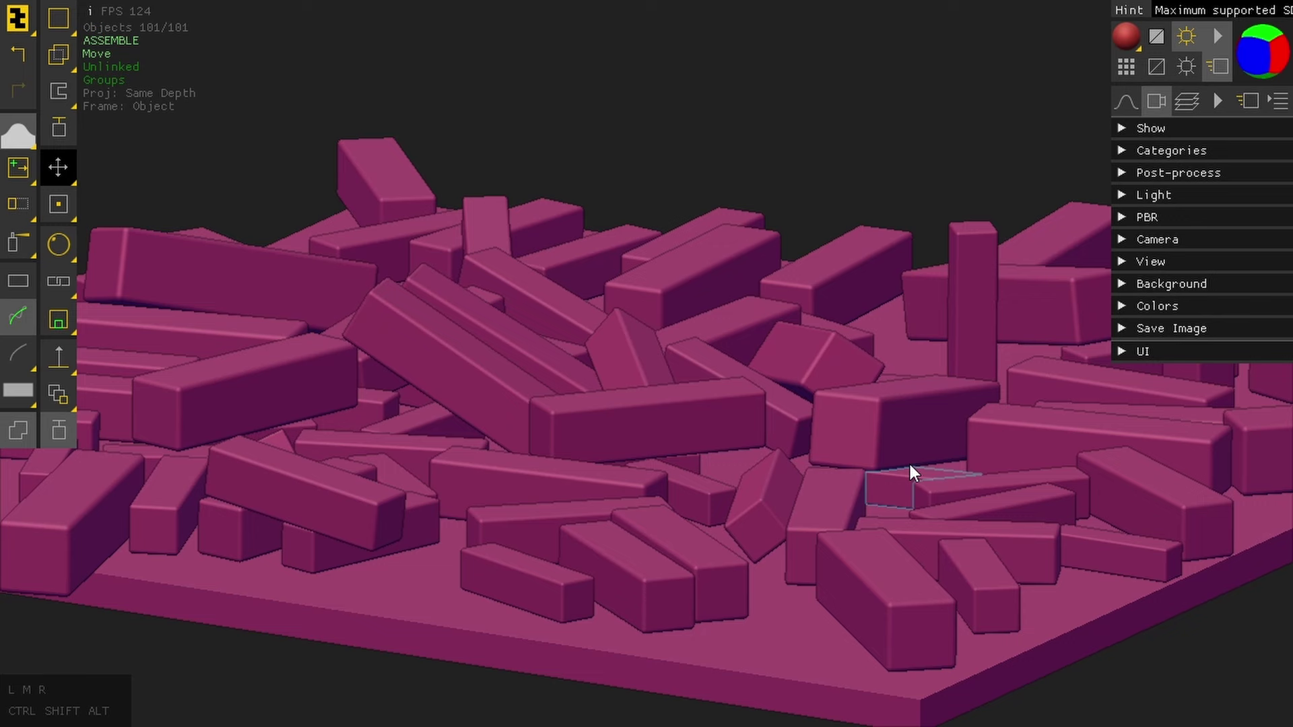
{"action": "right_click", "coordinate": [800, 369]}
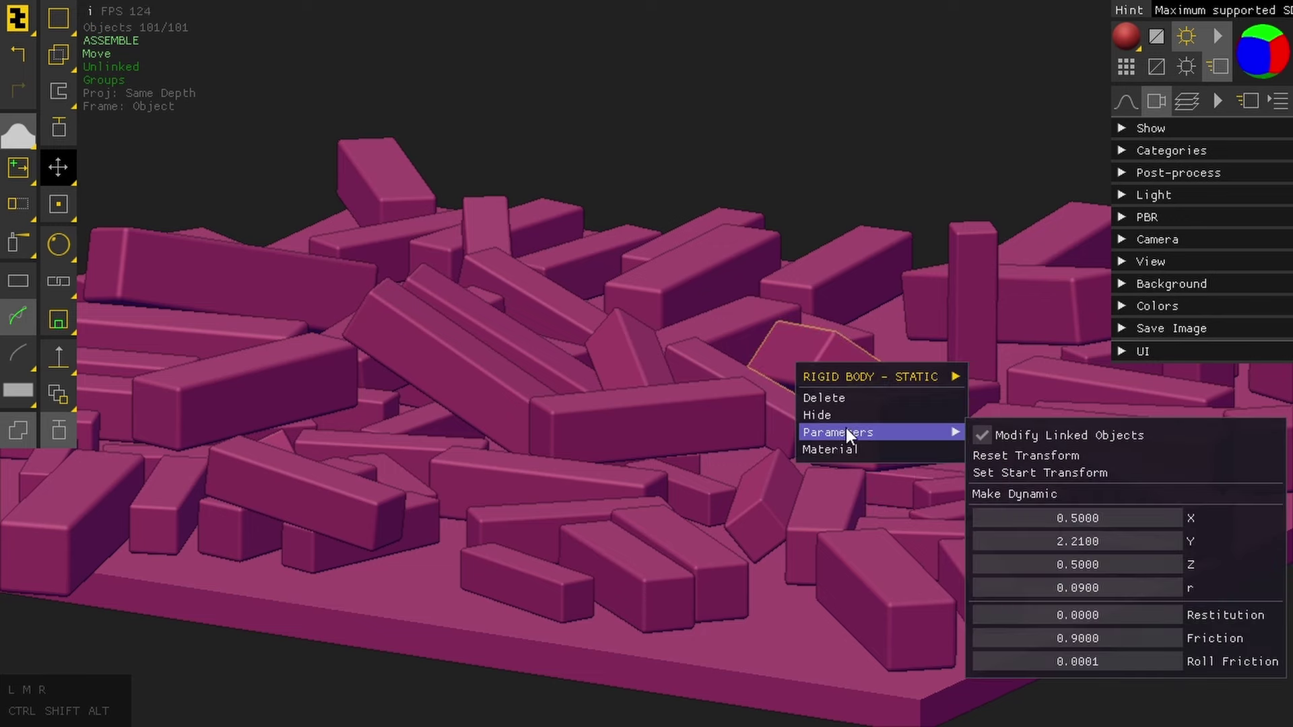
{"action": "left_click", "coordinate": [1043, 504]}
{"action": "right_click", "coordinate": [871, 425]}
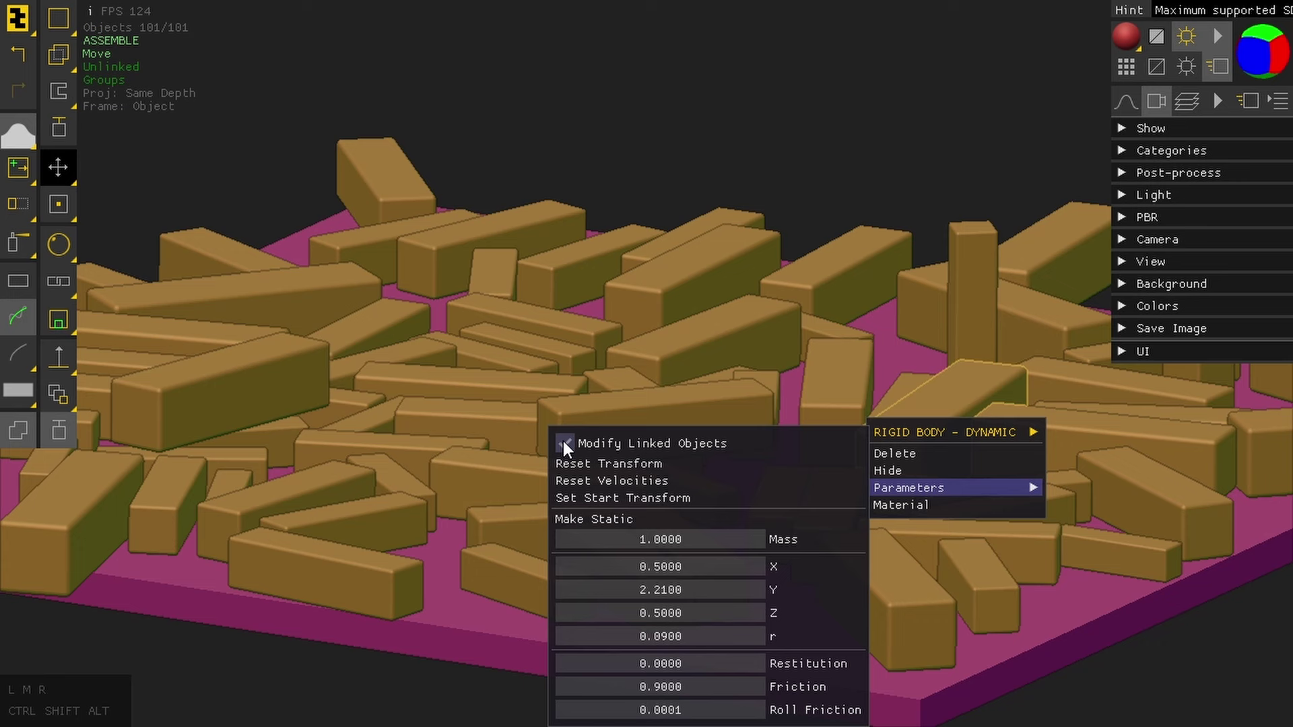
{"action": "left_click", "coordinate": [569, 451]}
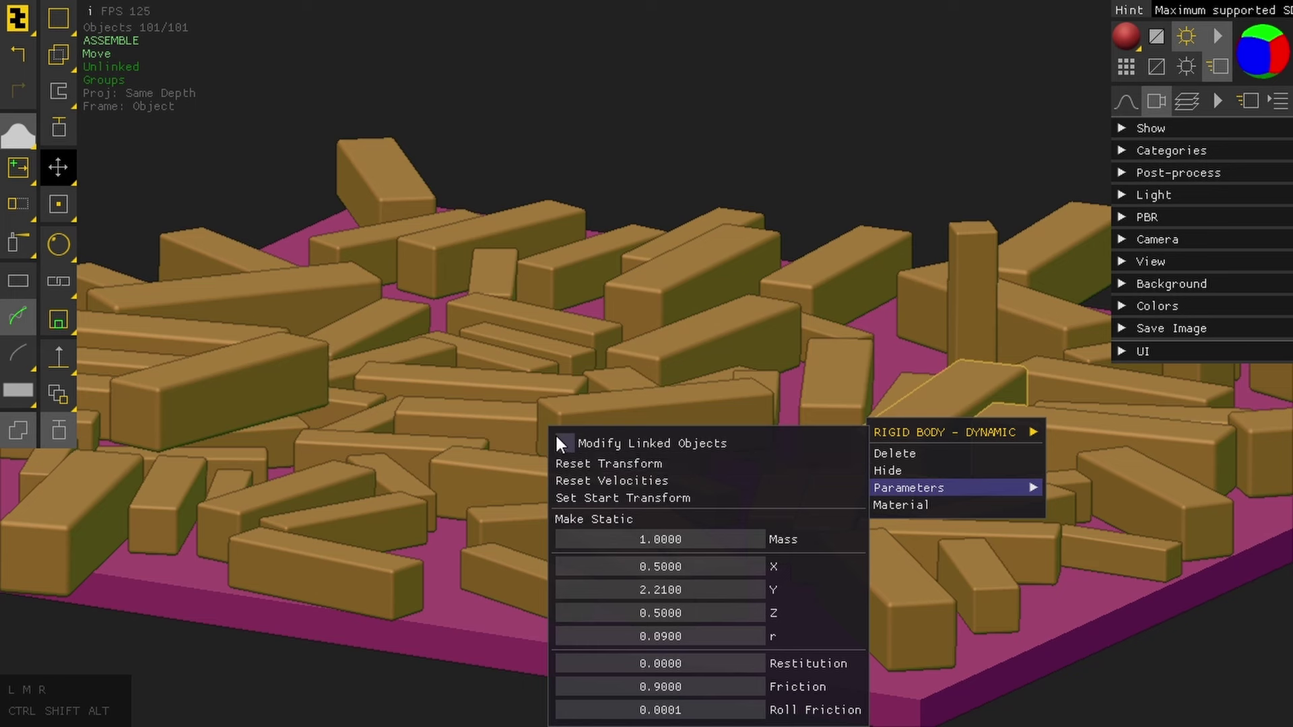
{"action": "left_click", "coordinate": [920, 111]}
{"action": "left_click", "coordinate": [1249, 106]}
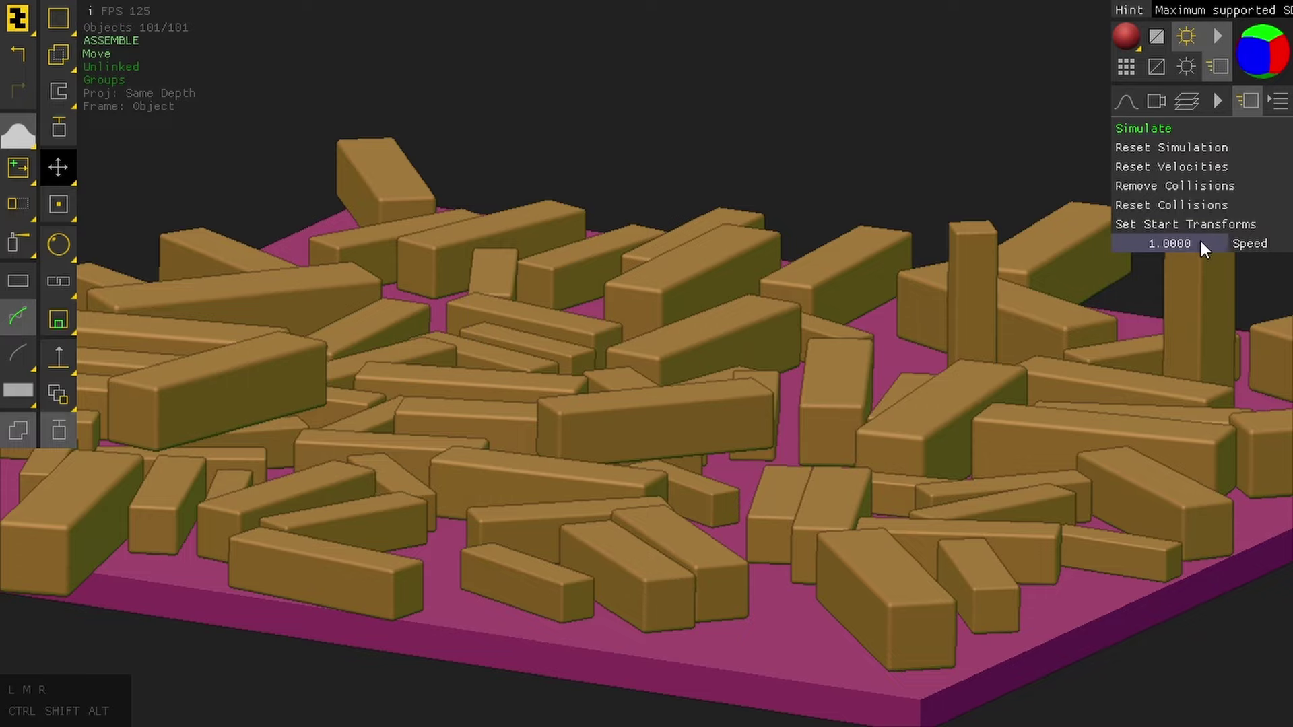
Step: Run the simulation, stop it and return the bars to their start positions
{"action": "left_click", "coordinate": [1231, 77]}
{"action": "scroll", "scroll_direction": "up", "scroll_amount": 3}
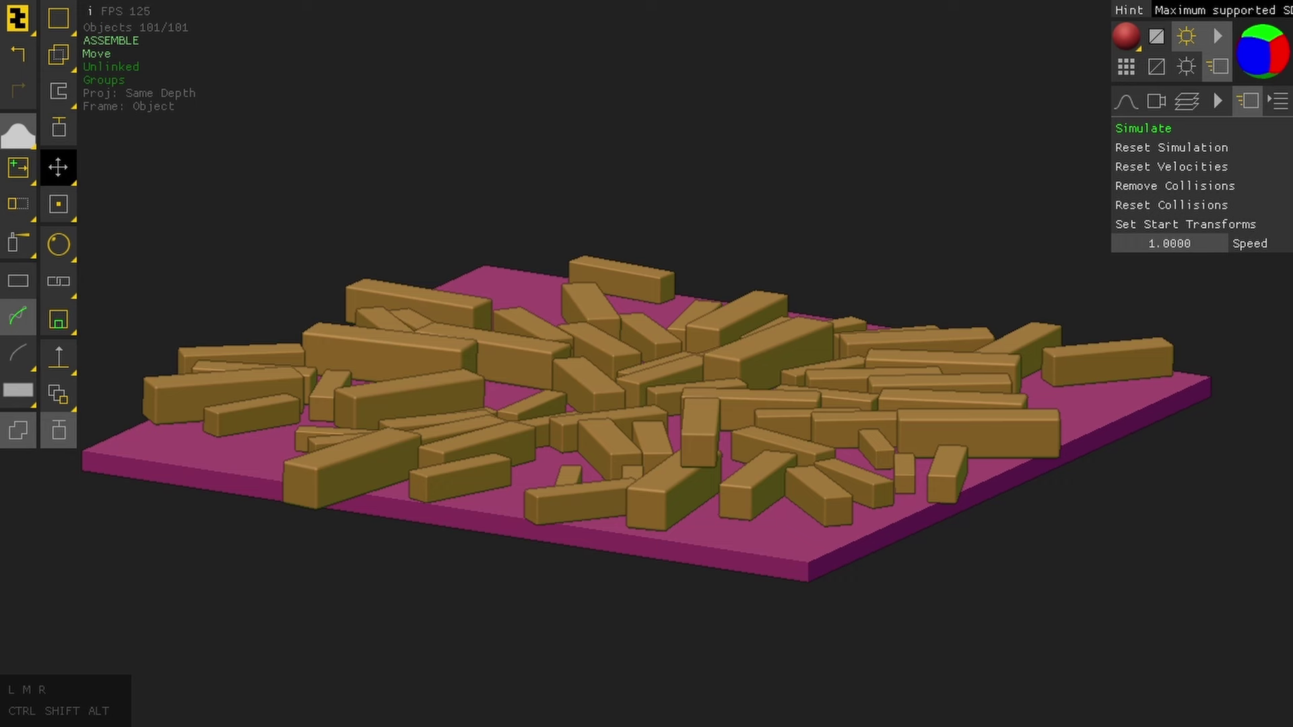
{"action": "left_click", "coordinate": [1154, 139]}
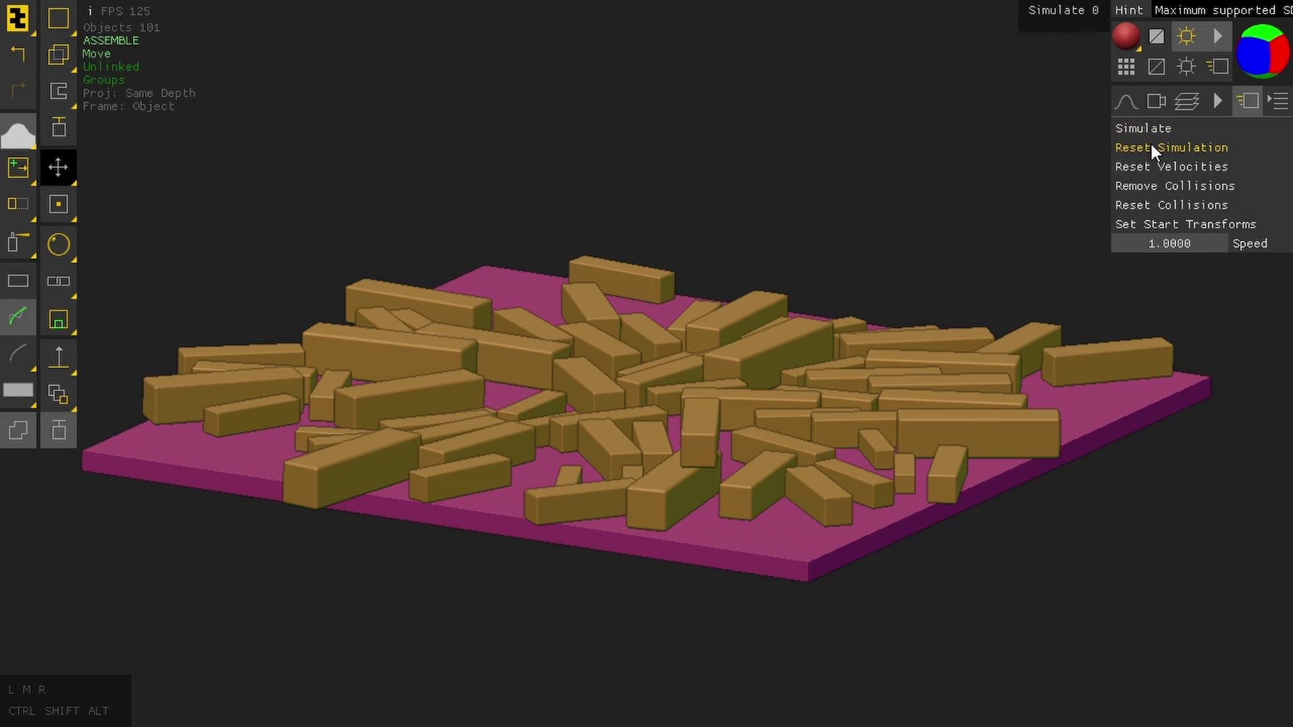
{"action": "left_click", "coordinate": [1156, 153]}
{"action": "left_click_drag", "start_coordinate": [933, 255], "coordinate": [931, 263]}
{"action": "left_click_drag", "start_coordinate": [933, 255], "coordinate": [933, 263]}
{"action": "scroll", "scroll_direction": "down", "scroll_amount": 3}
{"action": "left_click_drag", "start_coordinate": [954, 196], "coordinate": [911, 349]}
{"action": "left_click_drag", "start_coordinate": [957, 331], "coordinate": [910, 350]}
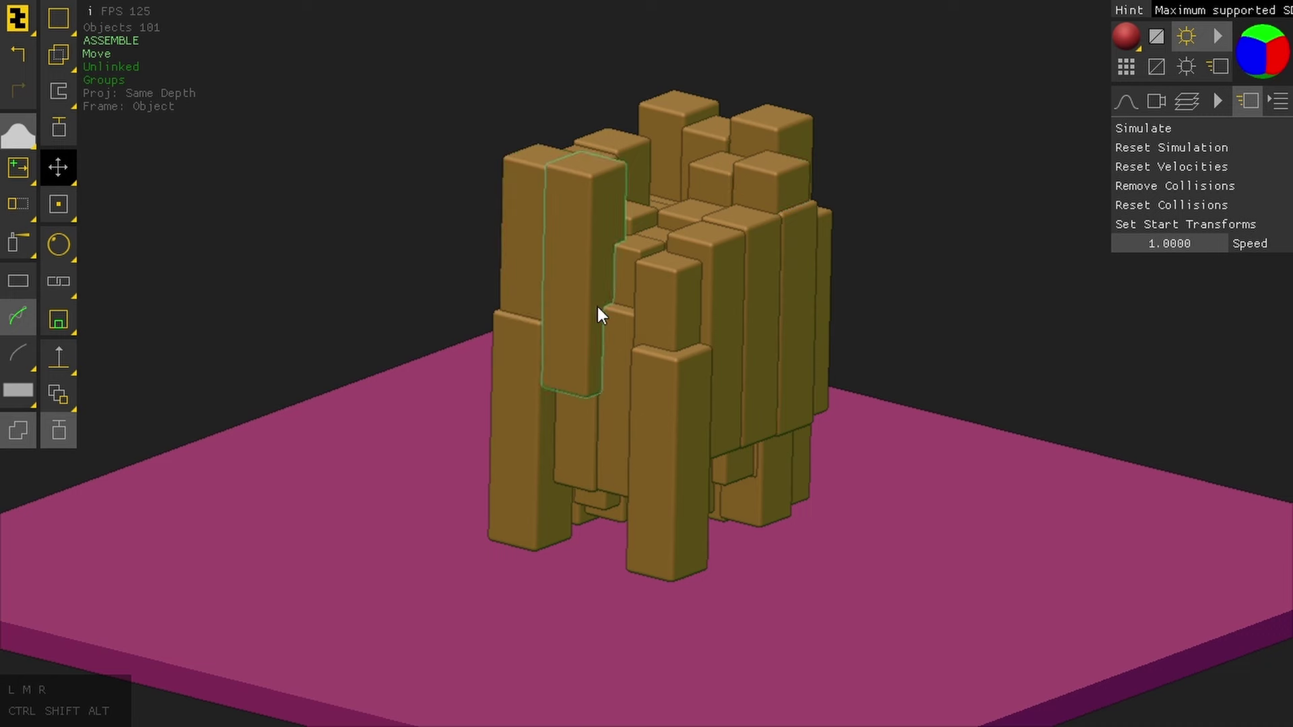
Step: Make the bars thin, slightly shorter planks with less rounding, then reset and rerun the simulation
{"action": "right_click", "coordinate": [768, 298]}
{"action": "left_click", "coordinate": [996, 370]}
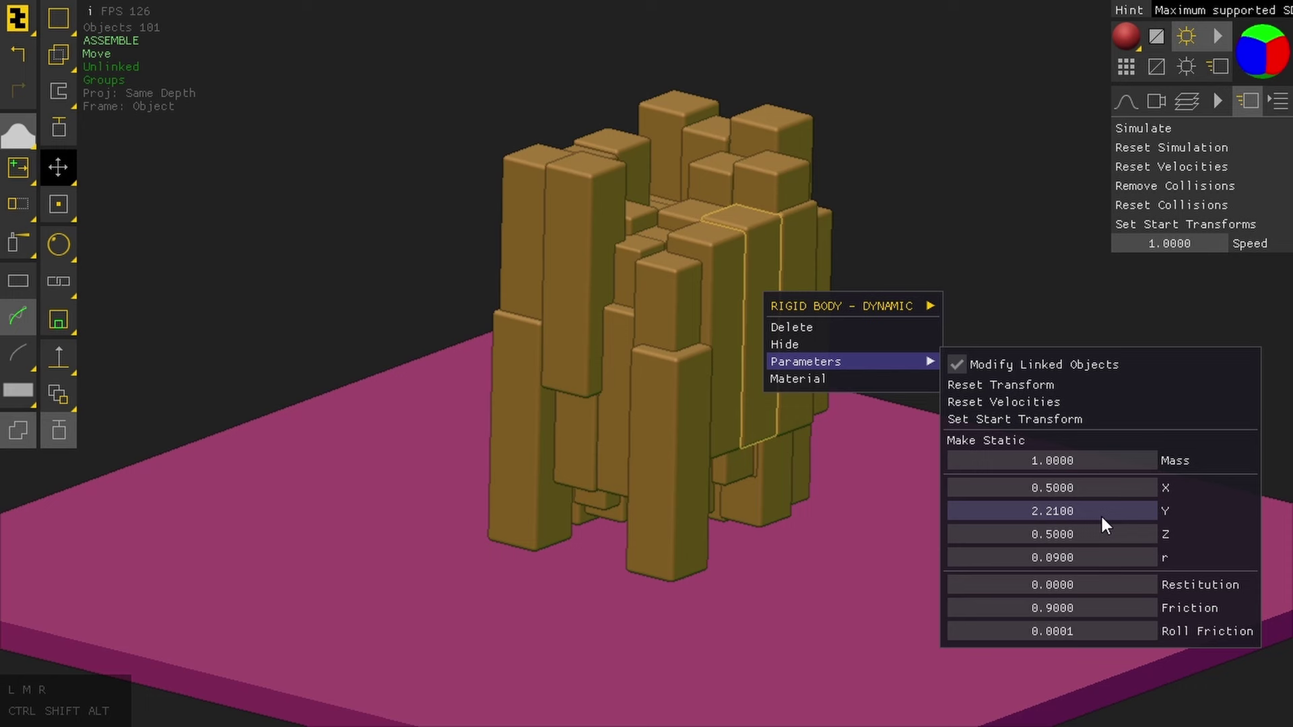
{"action": "left_click_drag", "start_coordinate": [1095, 521], "coordinate": [1073, 518]}
{"action": "left_click_drag", "start_coordinate": [1078, 496], "coordinate": [1033, 492]}
{"action": "left_click_drag", "start_coordinate": [1067, 560], "coordinate": [1057, 563]}
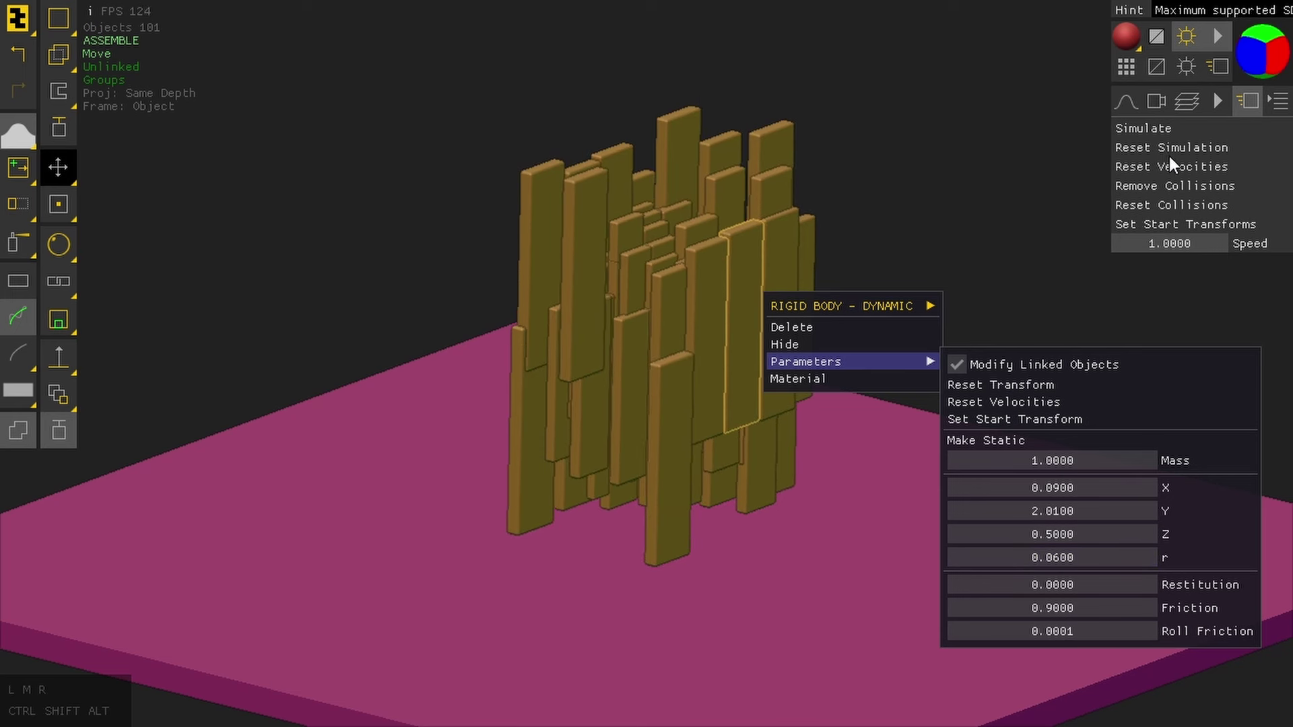
{"action": "left_click", "coordinate": [1022, 207]}
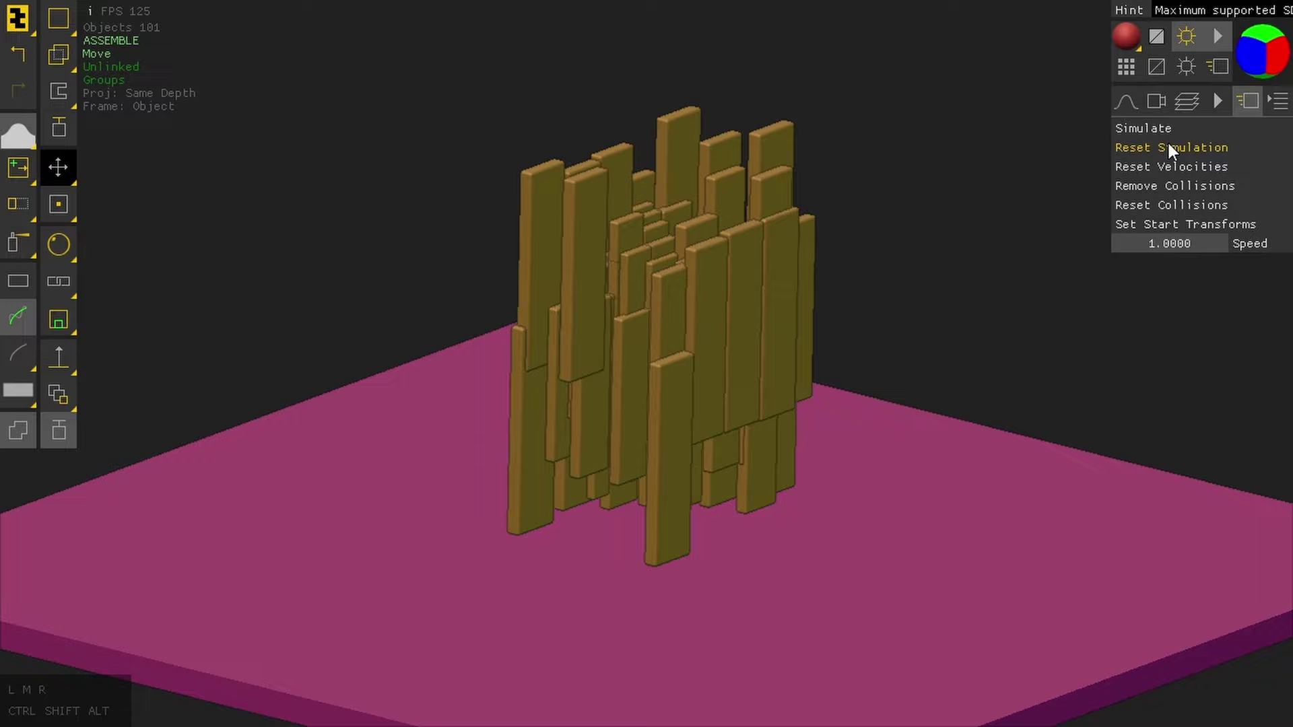
{"action": "left_click", "coordinate": [1136, 134]}
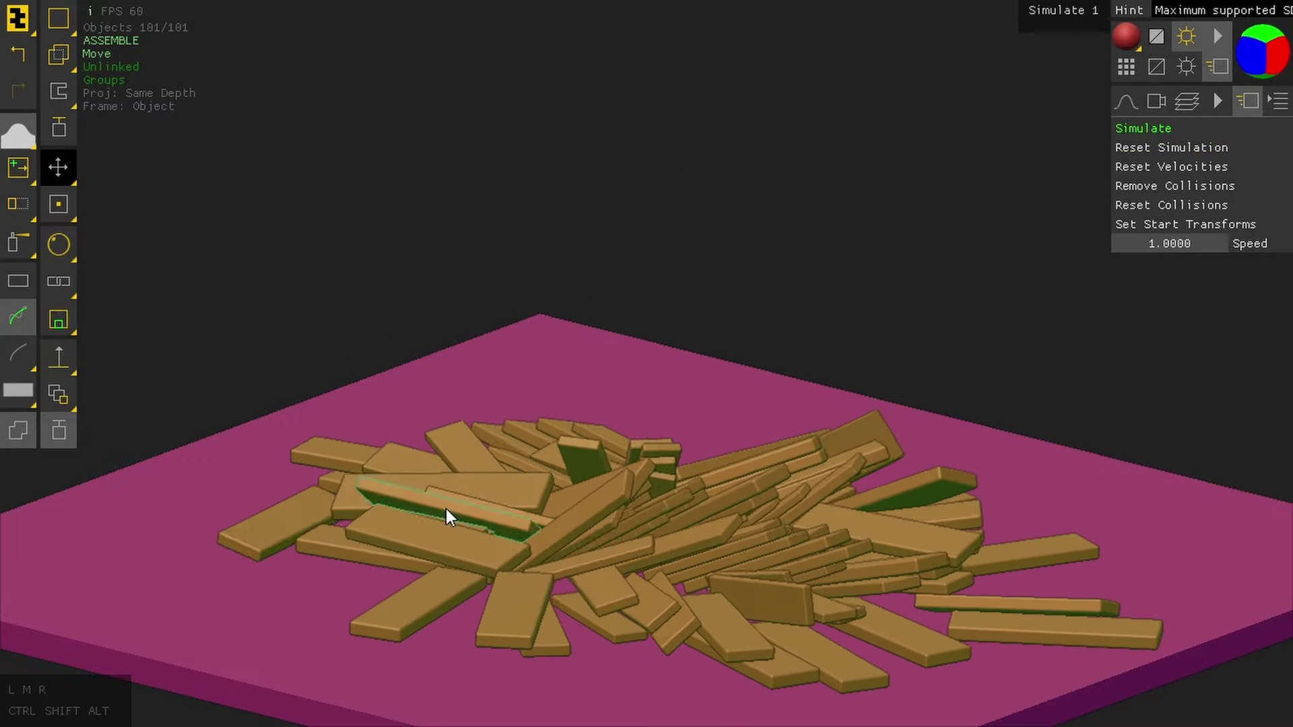
{"action": "left_click_drag", "start_coordinate": [956, 292], "coordinate": [969, 299]}
{"action": "left_click_drag", "start_coordinate": [956, 288], "coordinate": [968, 299]}
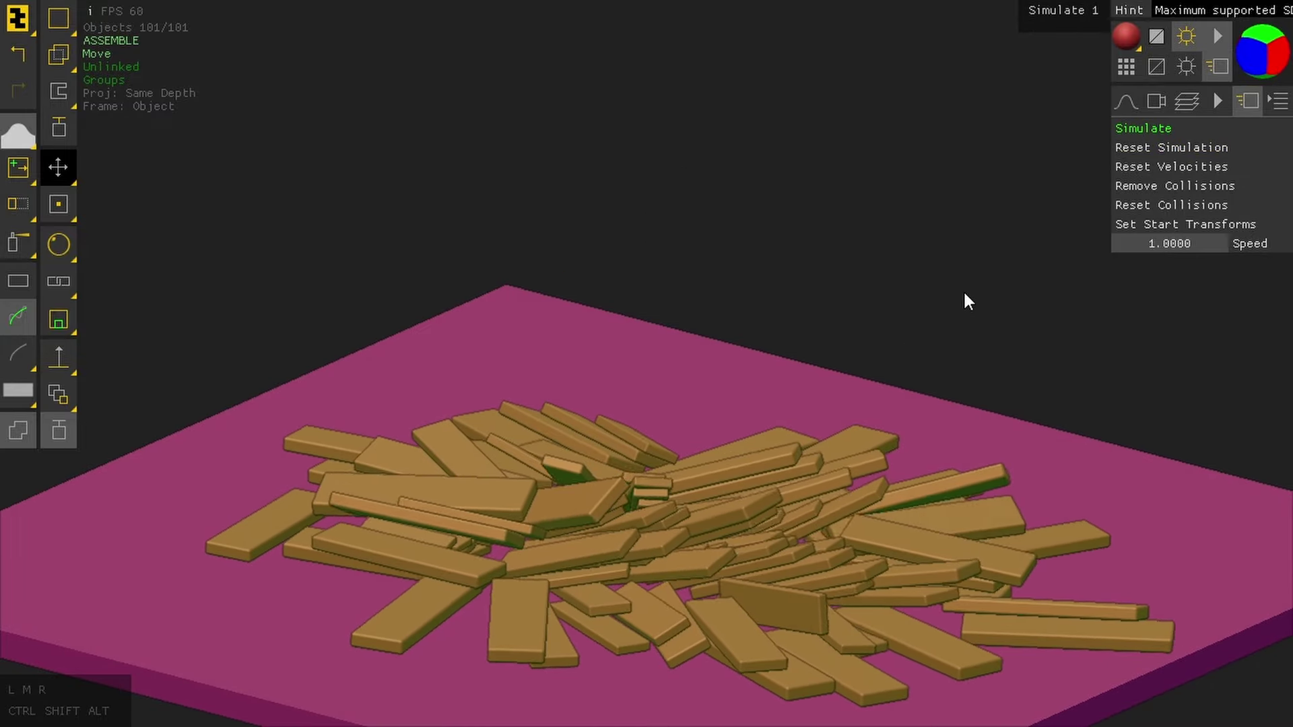
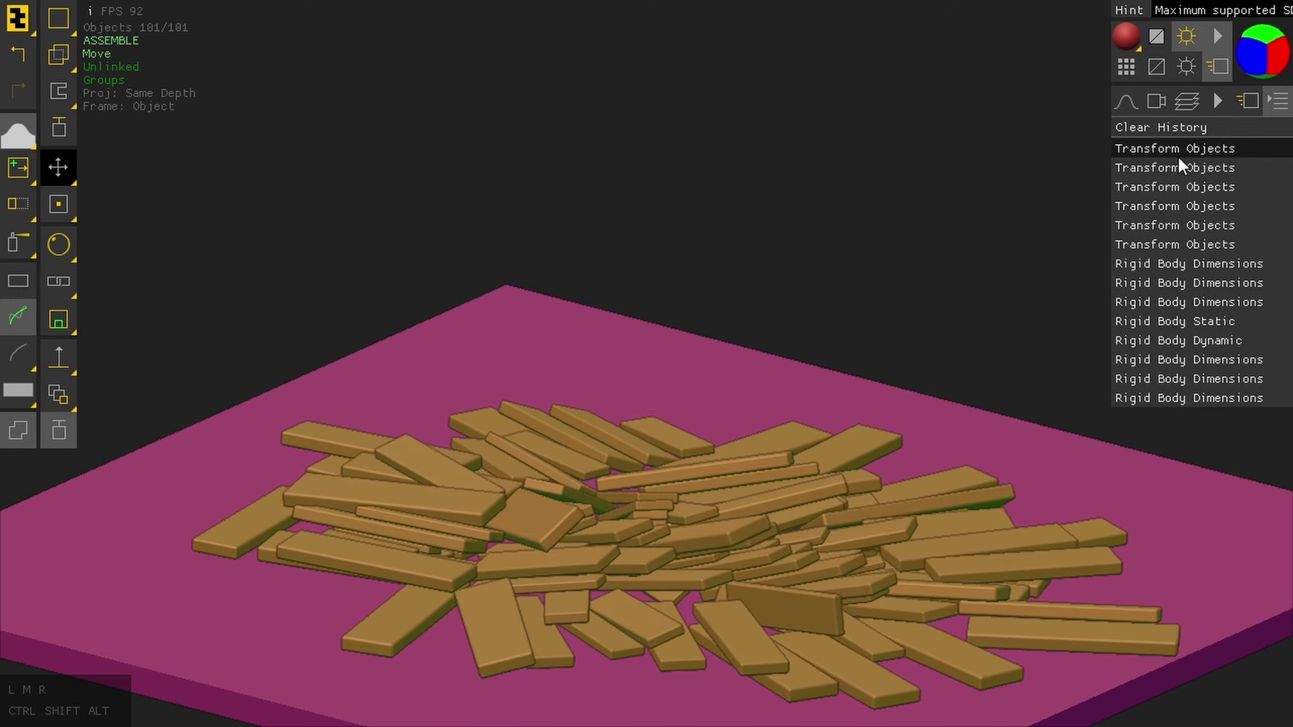
Step: Revert to the top Transform Objects history entry, reset the simulation and run it so the cubes collapse
{"action": "left_click", "coordinate": [1186, 156]}
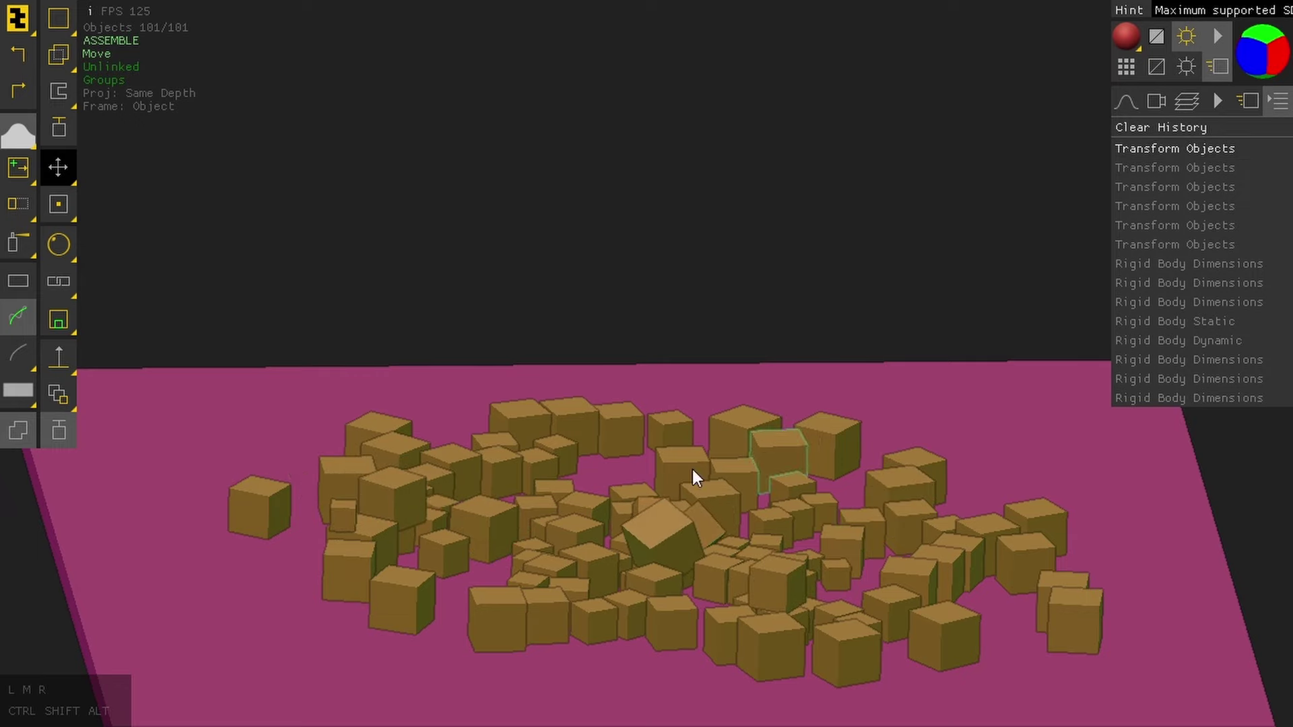
{"action": "left_click_drag", "start_coordinate": [729, 325], "coordinate": [617, 218]}
{"action": "left_click_drag", "start_coordinate": [724, 196], "coordinate": [620, 221]}
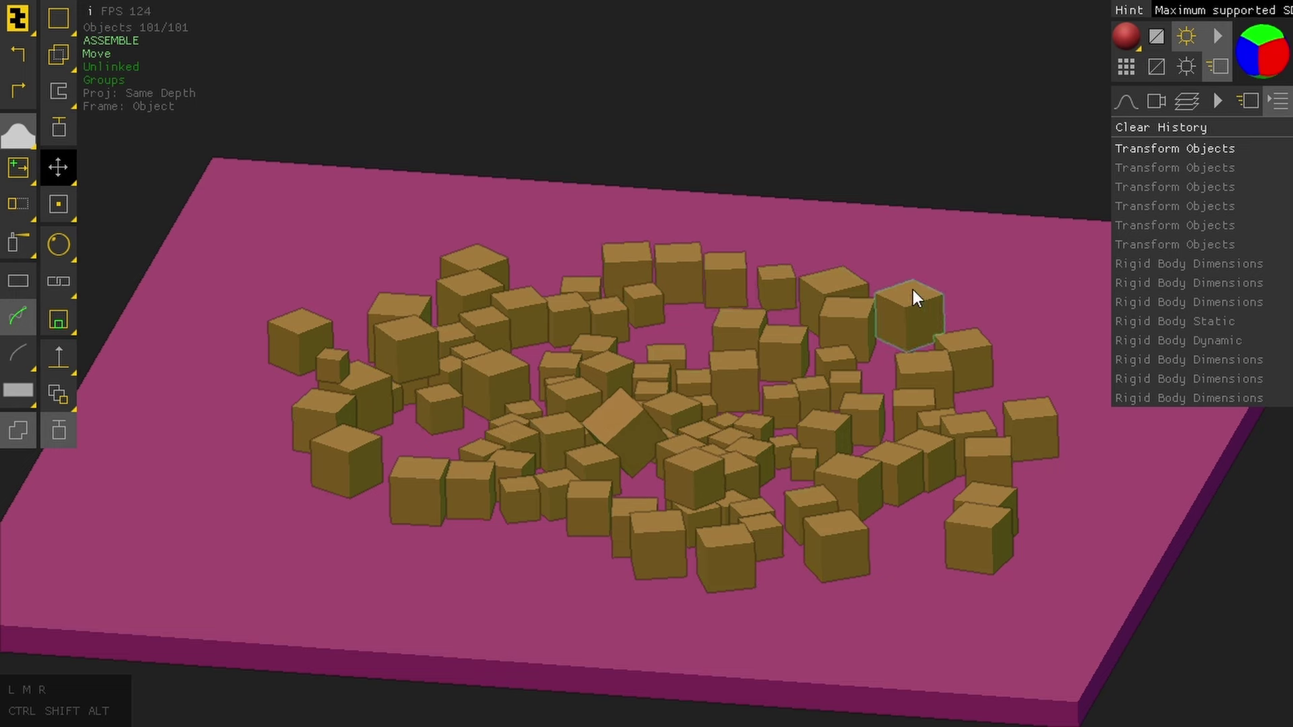
{"action": "left_click", "coordinate": [1181, 158]}
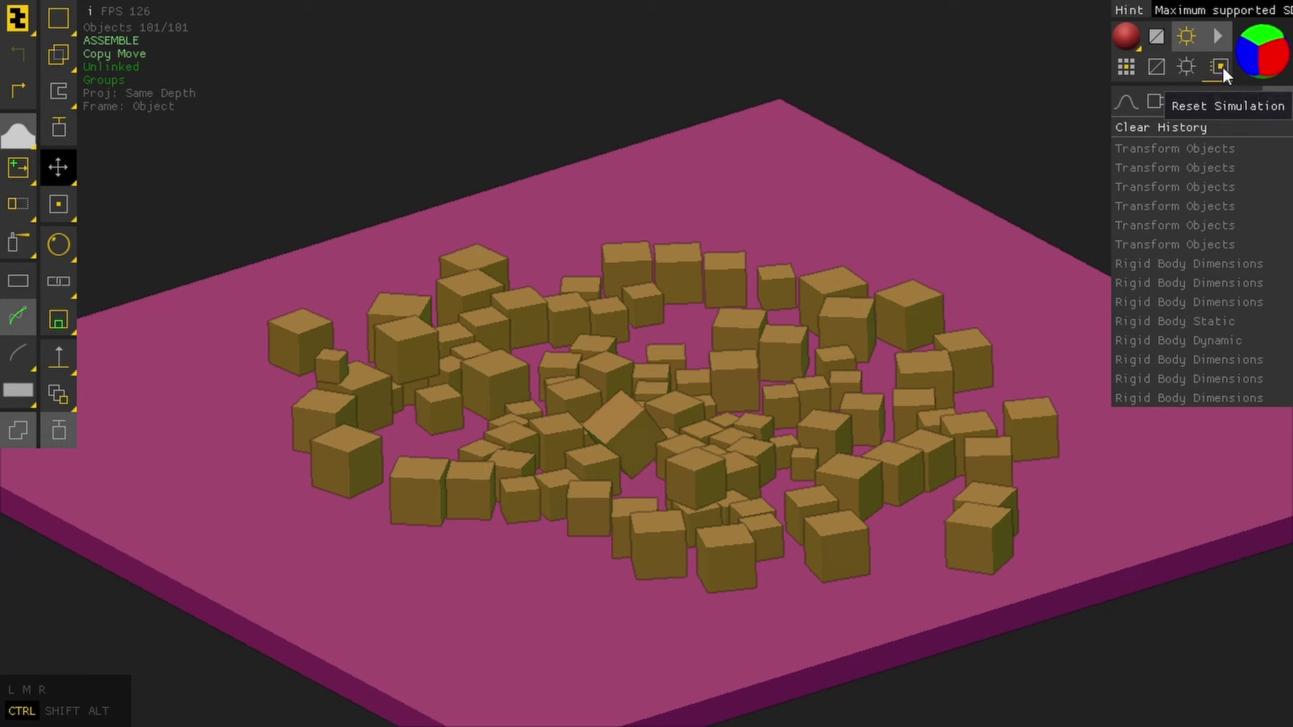
{"action": "left_click", "coordinate": [1227, 74]}
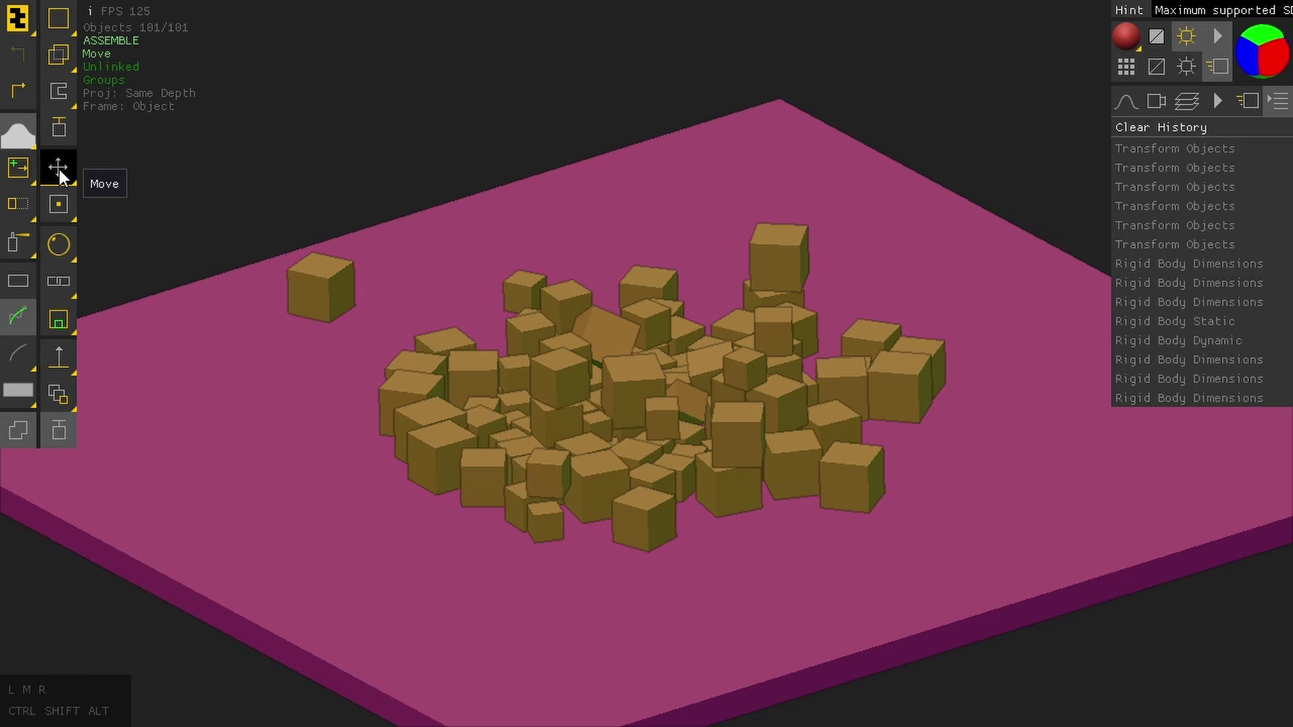
Step: Drag a cube up above the heap with the Move tool and simulate it dropping back down
{"action": "left_click_drag", "start_coordinate": [793, 229], "coordinate": [712, 189]}
{"action": "left_click_drag", "start_coordinate": [907, 235], "coordinate": [814, 221]}
{"action": "left_click_drag", "start_coordinate": [588, 238], "coordinate": [666, 167]}
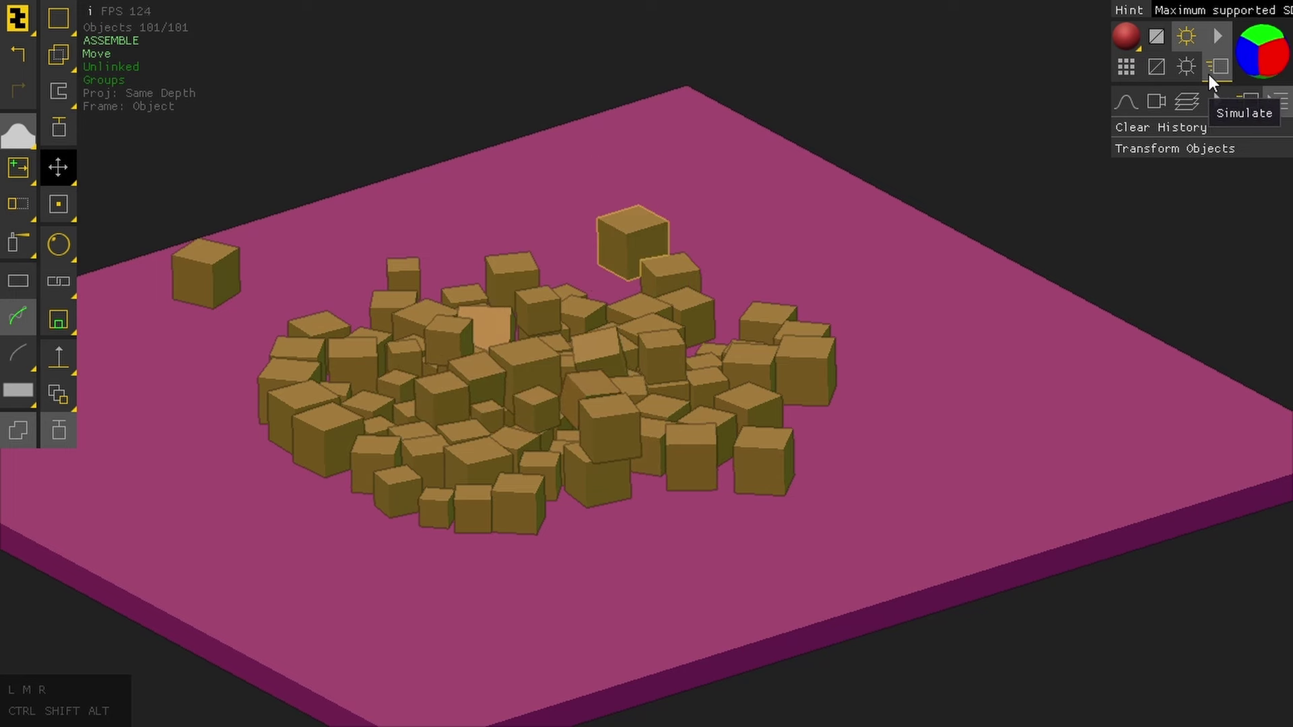
{"action": "left_click_drag", "start_coordinate": [641, 224], "coordinate": [635, 138]}
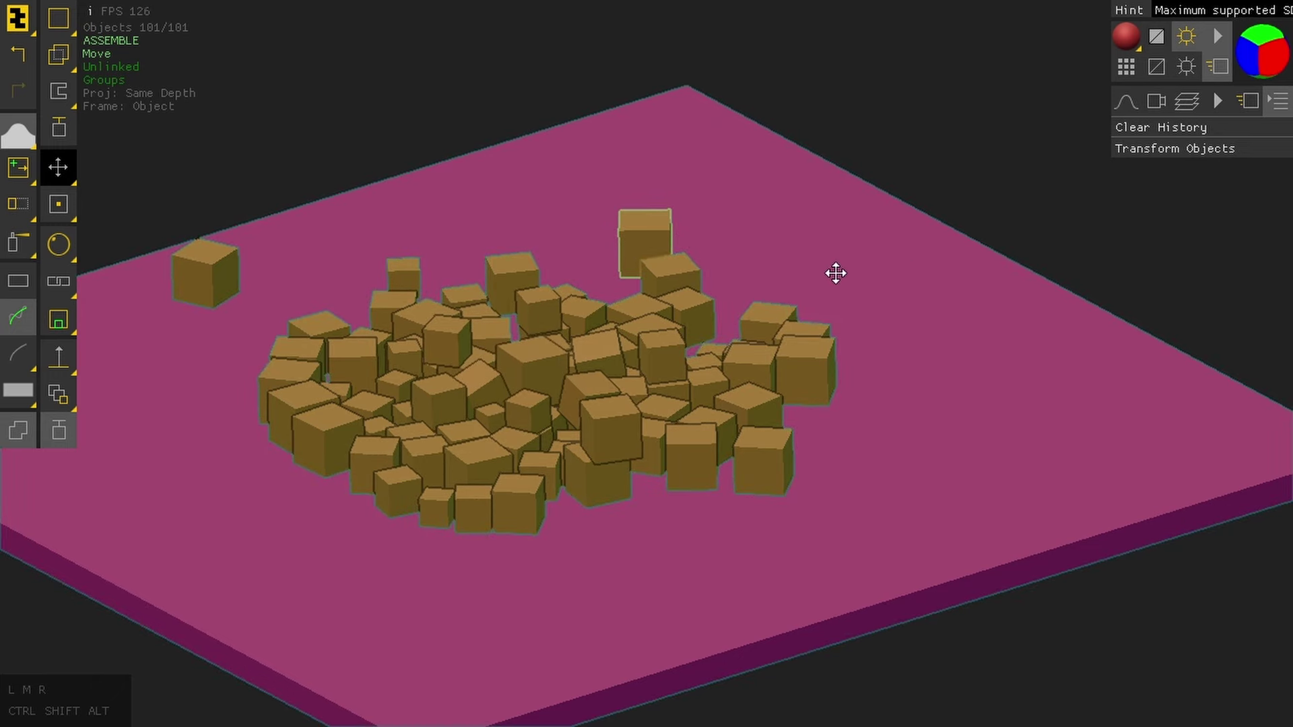
{"action": "left_click_drag", "start_coordinate": [849, 278], "coordinate": [884, 273]}
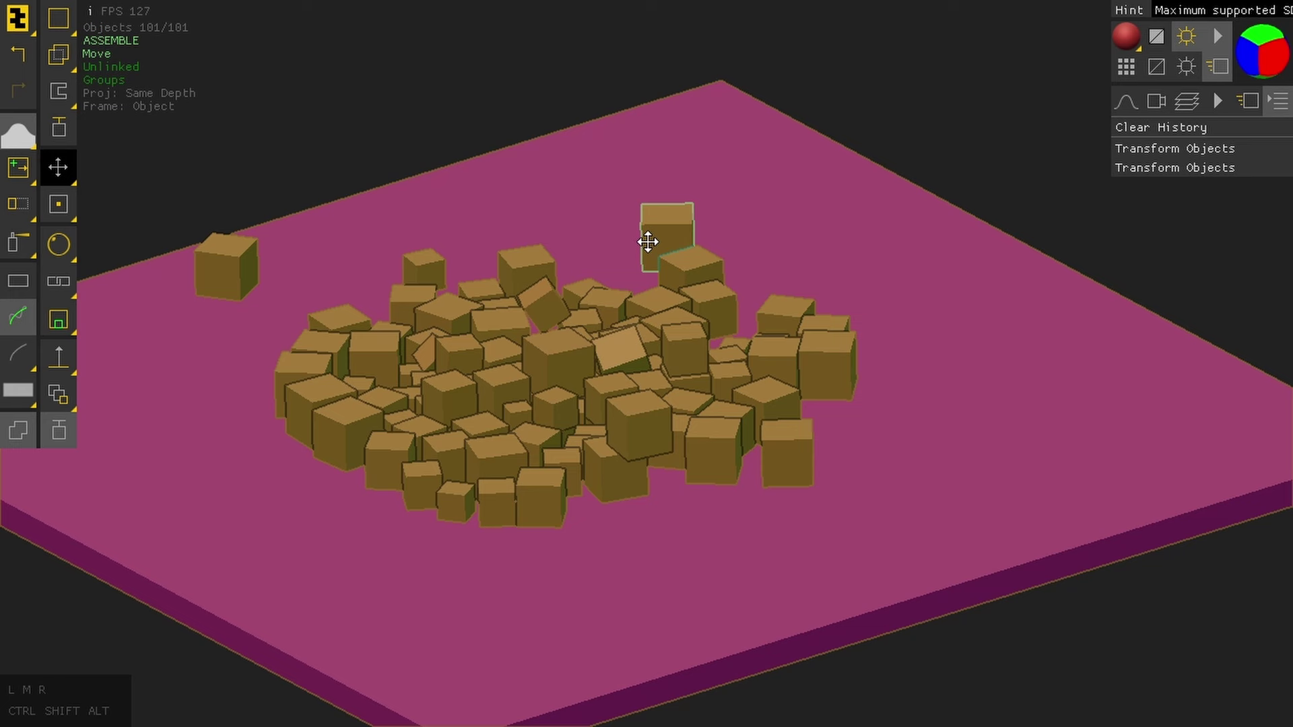
{"action": "left_click", "coordinate": [1186, 176]}
{"action": "left_click", "coordinate": [1194, 160]}
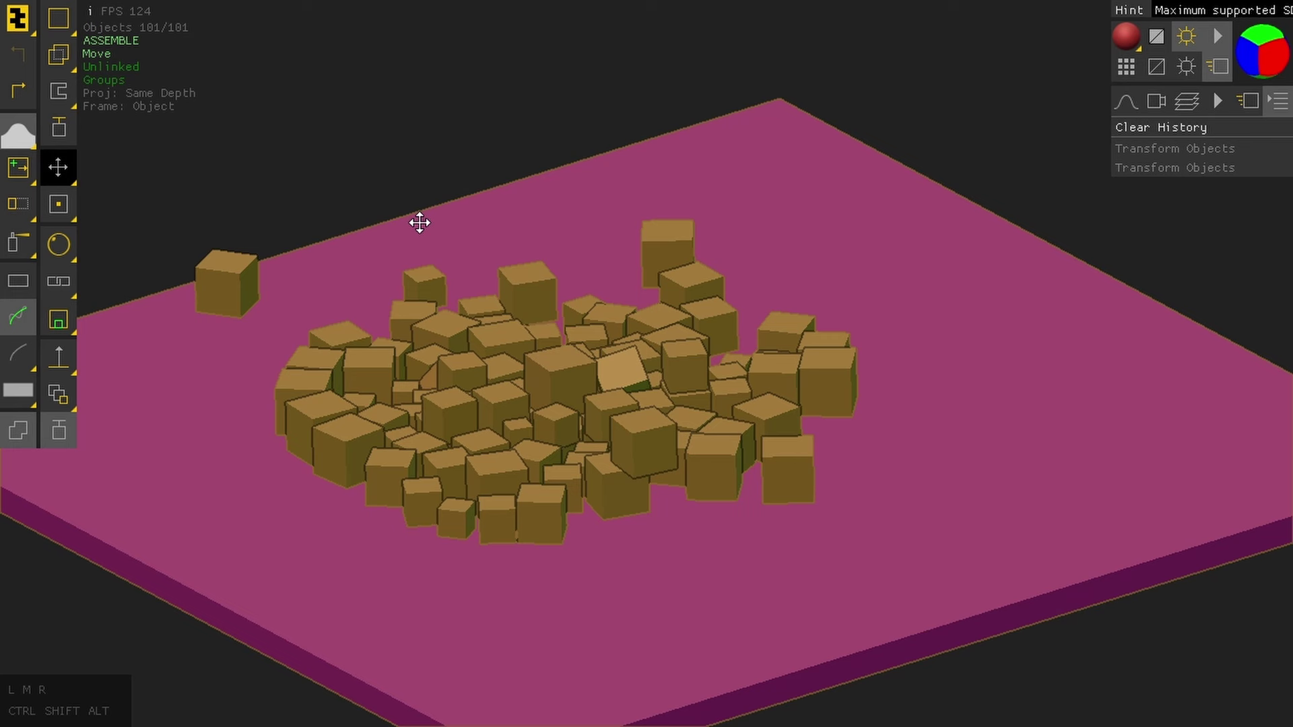
Step: Show the Tool Select shape palette with only the Physics primitives category expanded
{"action": "left_click", "coordinate": [1131, 114]}
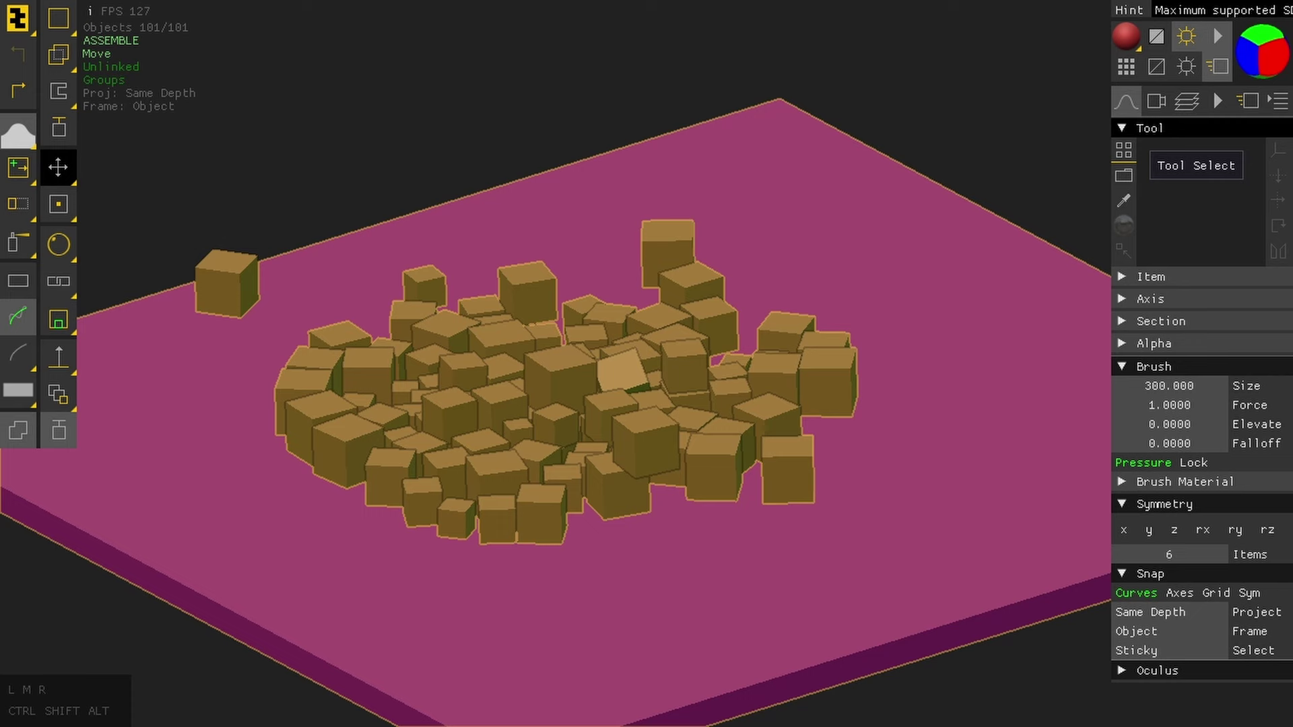
{"action": "left_click", "coordinate": [1130, 158]}
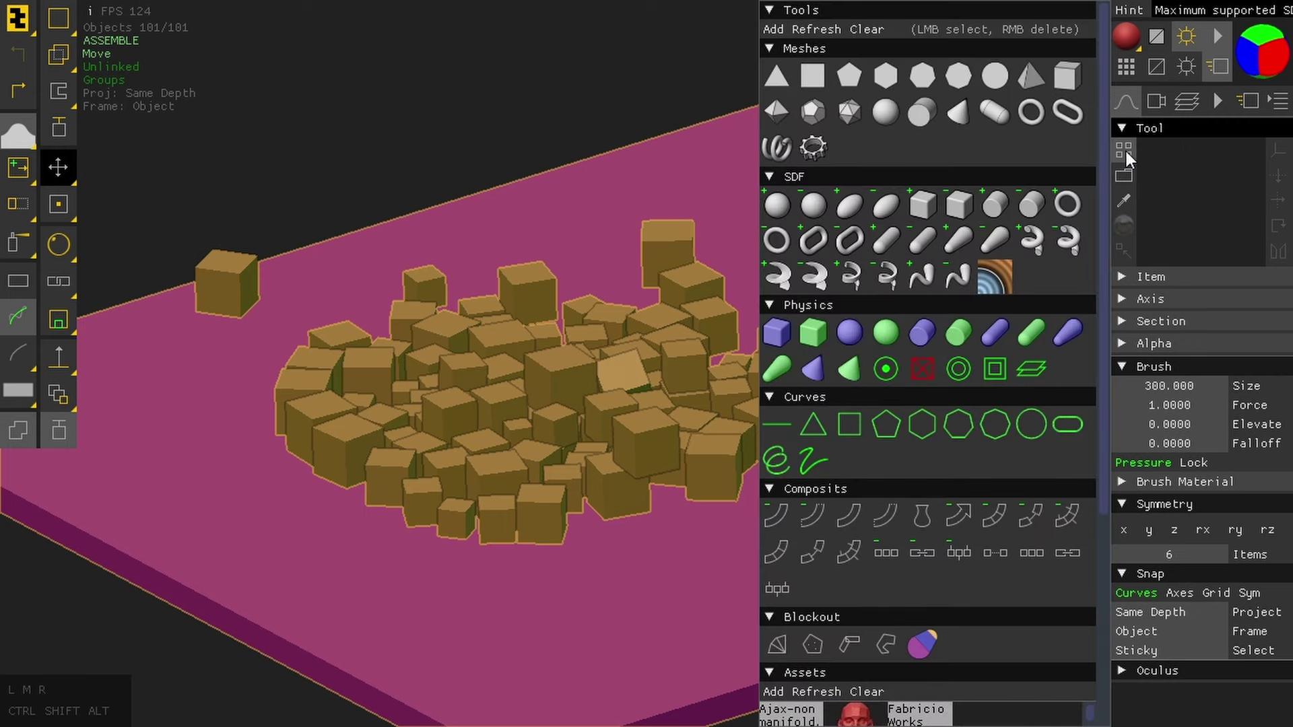
{"action": "right_click", "coordinate": [910, 20]}
{"action": "left_click", "coordinate": [821, 84]}
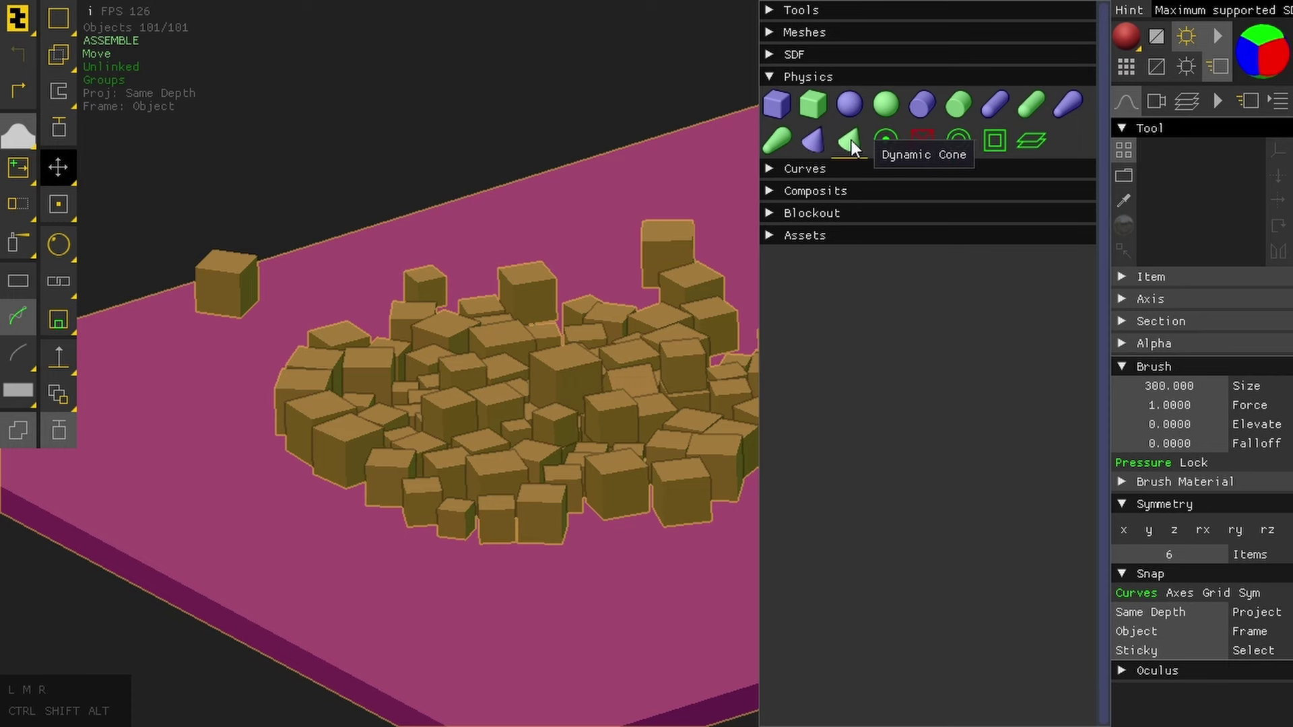
Step: Insert a Dynamic Cone on the slab beside the cubes and bring up its Parameters
{"action": "left_click", "coordinate": [857, 150]}
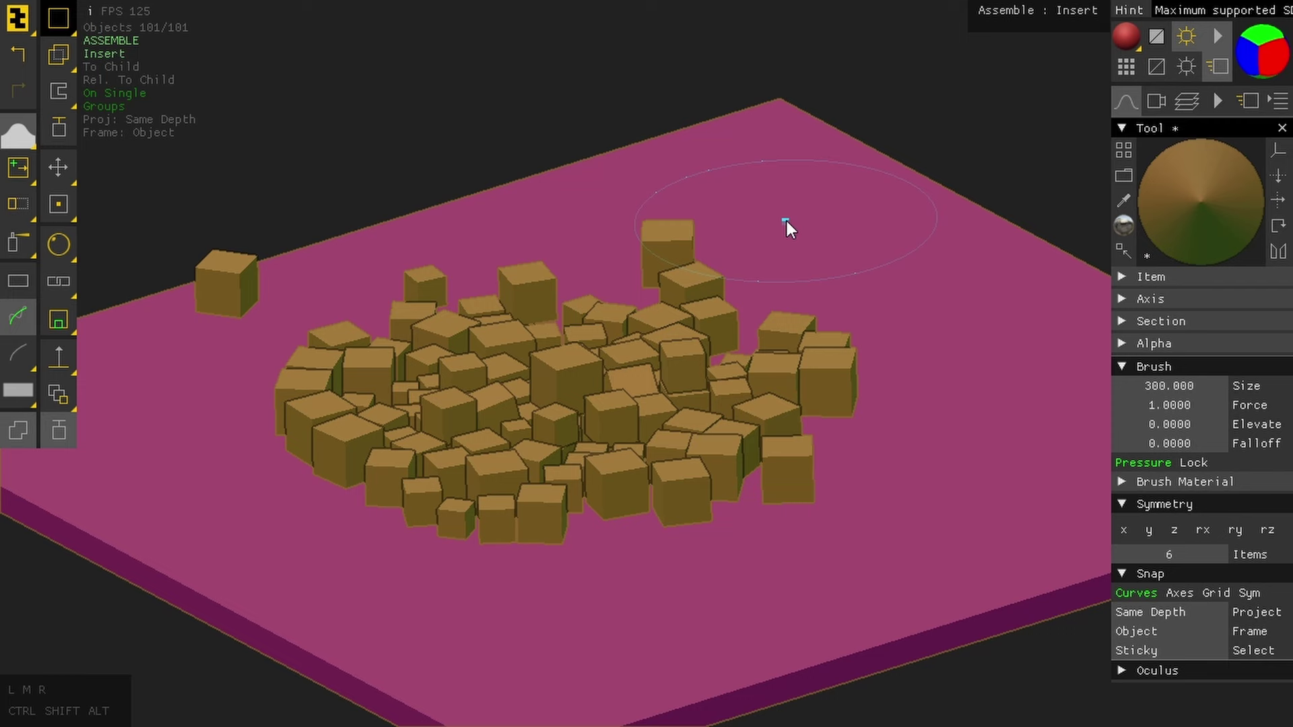
{"action": "key", "text": "["}
{"action": "left_click", "coordinate": [786, 226]}
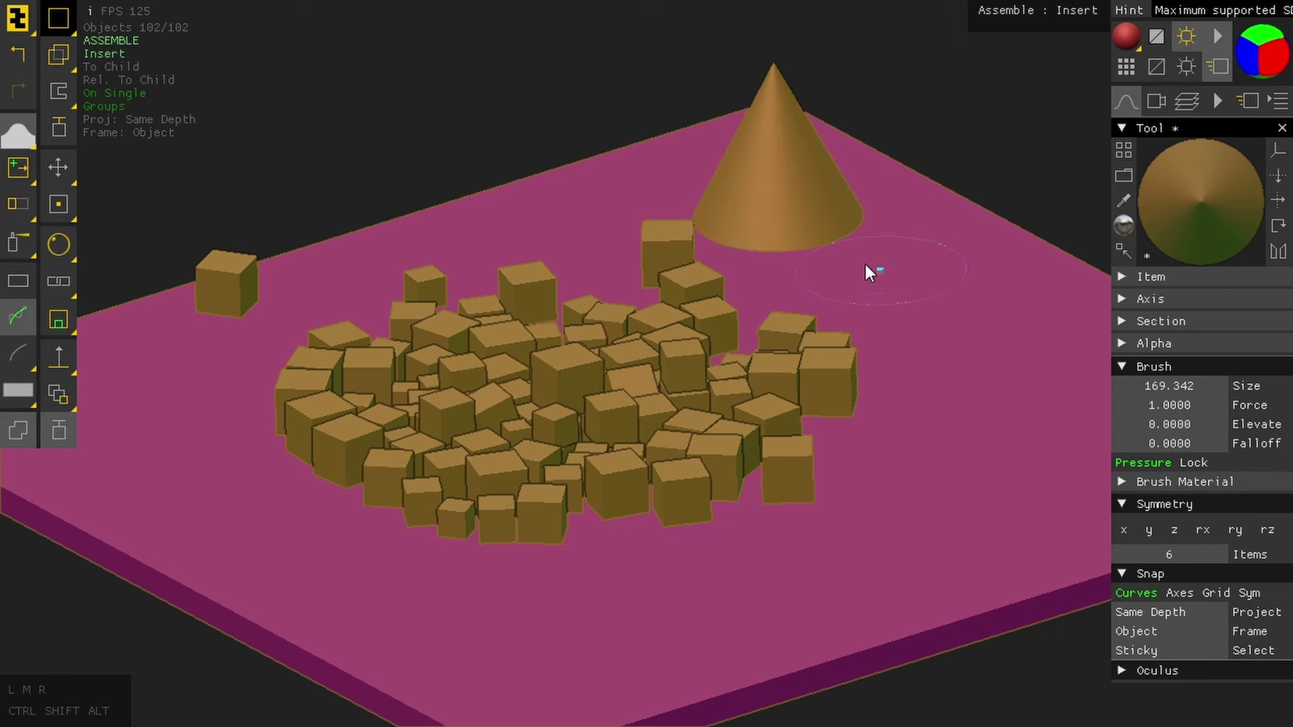
{"action": "key", "text": "F3"}
{"action": "right_click", "coordinate": [788, 159]}
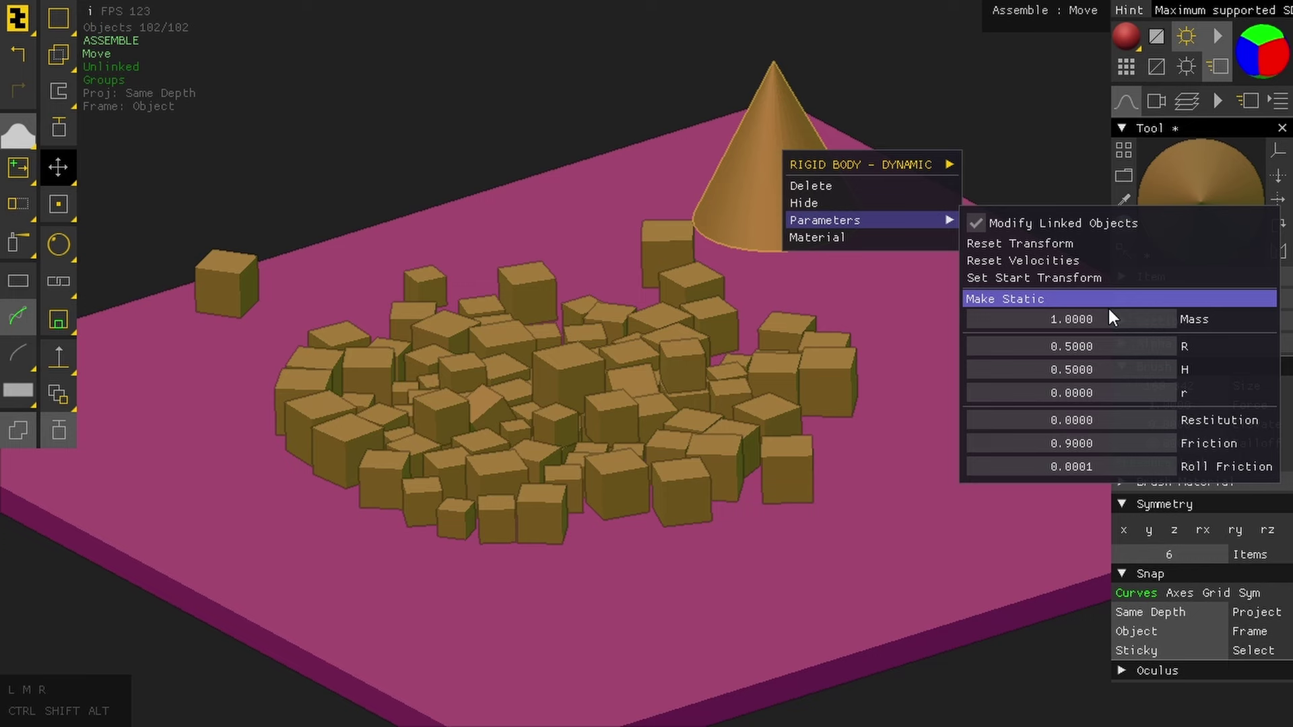
{"action": "left_click", "coordinate": [985, 233]}
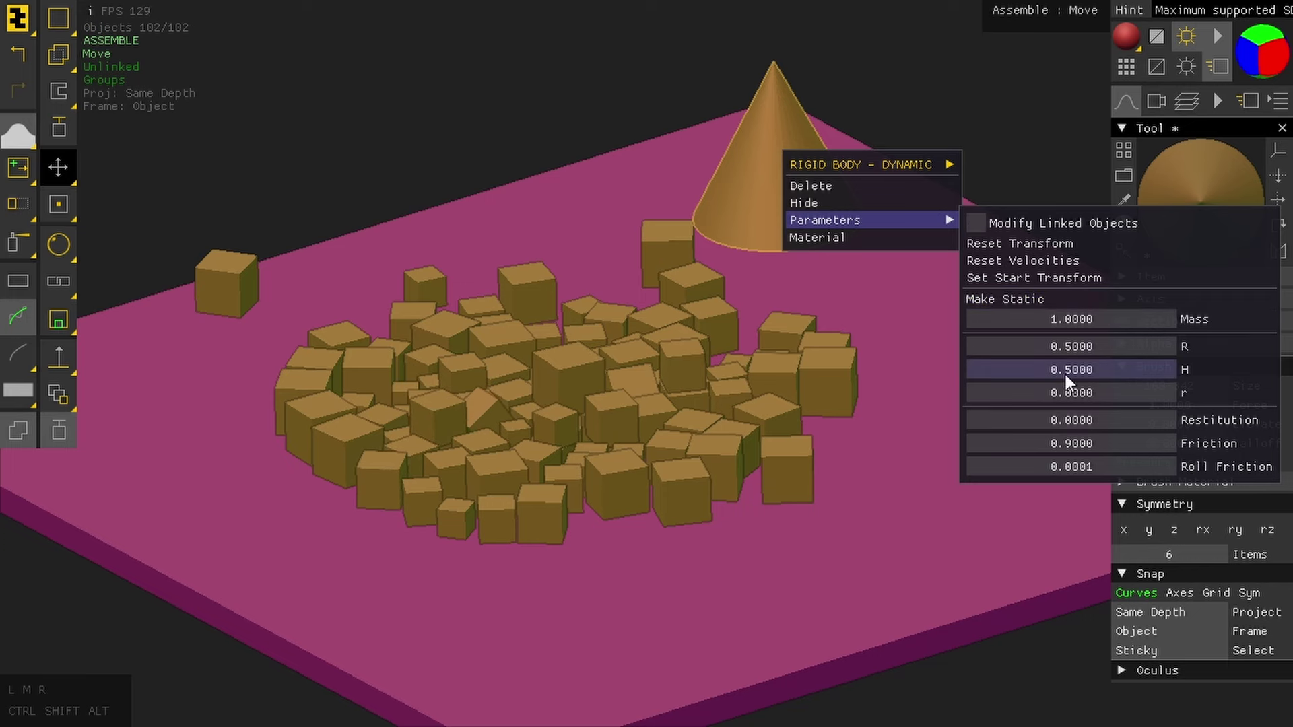
Step: Increase the cone's rounding radius and size, then orbit to view it with the cube heap
{"action": "left_click_drag", "start_coordinate": [1053, 395], "coordinate": [1076, 390]}
{"action": "right_click", "coordinate": [994, 117]}
{"action": "left_click_drag", "start_coordinate": [1048, 174], "coordinate": [943, 129]}
{"action": "left_click_drag", "start_coordinate": [1040, 182], "coordinate": [942, 130]}
{"action": "left_click_drag", "start_coordinate": [922, 105], "coordinate": [673, 97]}
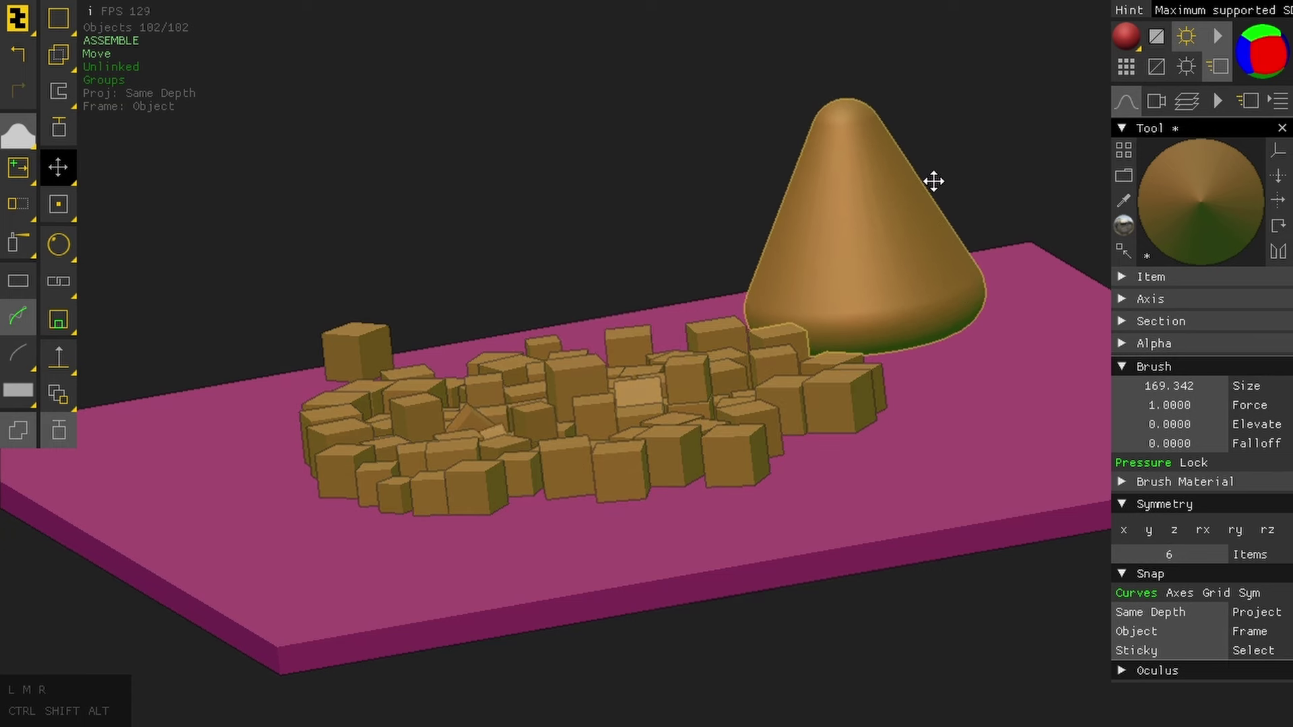
{"action": "right_click", "coordinate": [866, 188]}
{"action": "left_click", "coordinate": [1060, 66]}
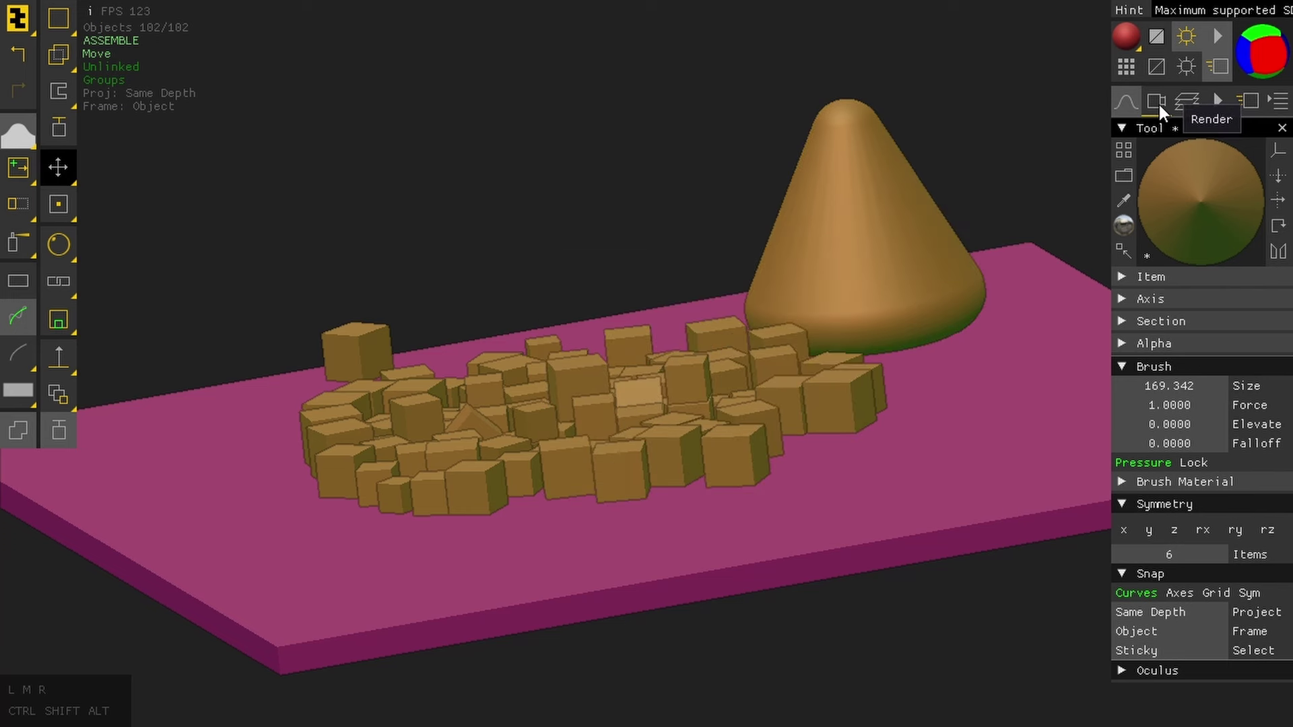
{"action": "left_click_drag", "start_coordinate": [997, 139], "coordinate": [1052, 177]}
{"action": "left_click_drag", "start_coordinate": [1005, 137], "coordinate": [1054, 177]}
{"action": "scroll", "scroll_direction": "up", "scroll_amount": 3}
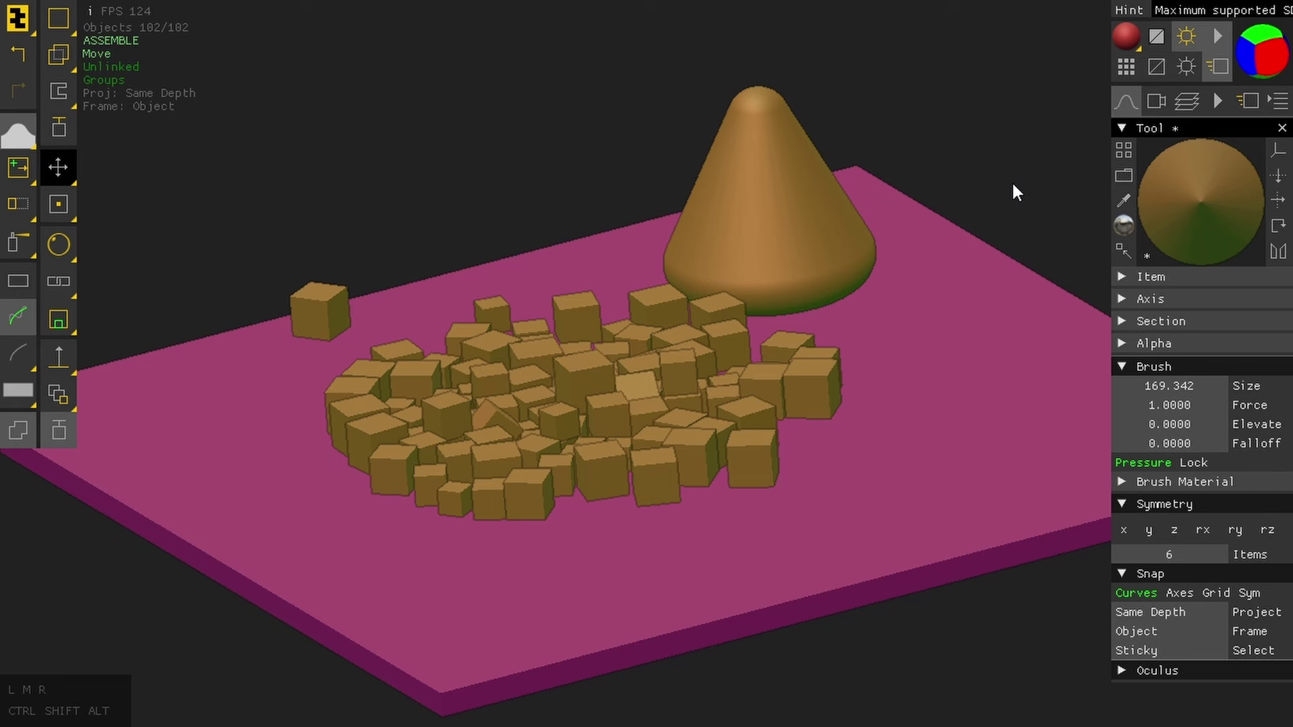